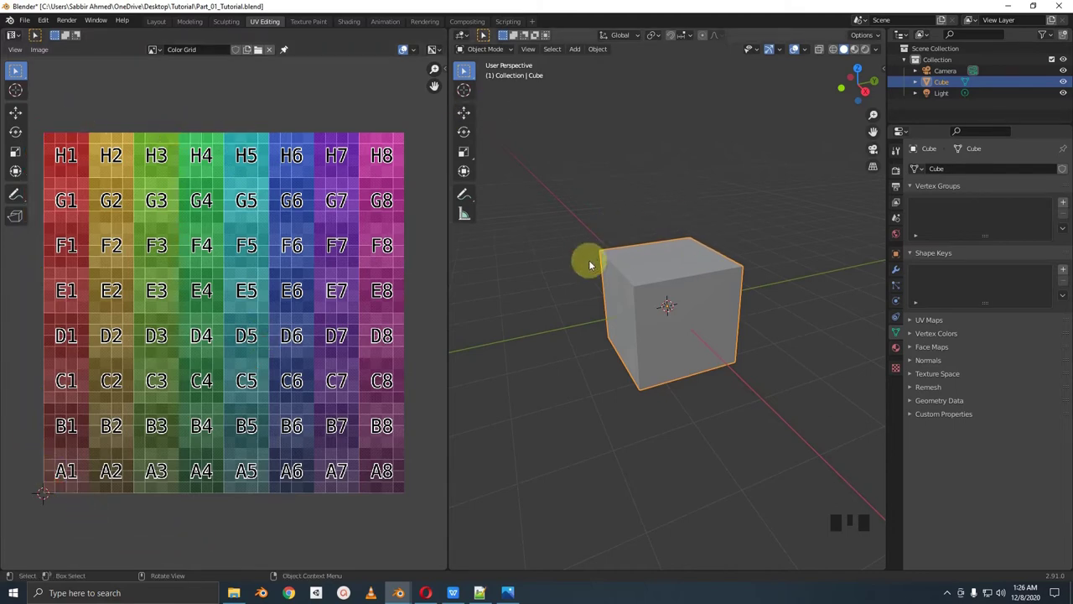
Orbit the viewport around the cube to inspect it
left_click_drag(642, 301, 642, 331)
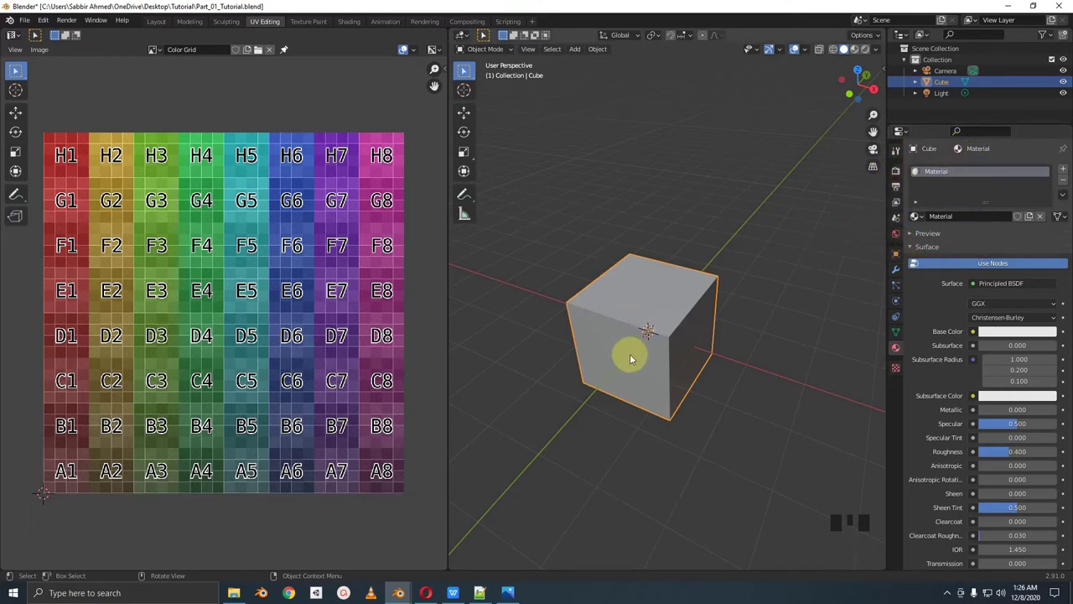
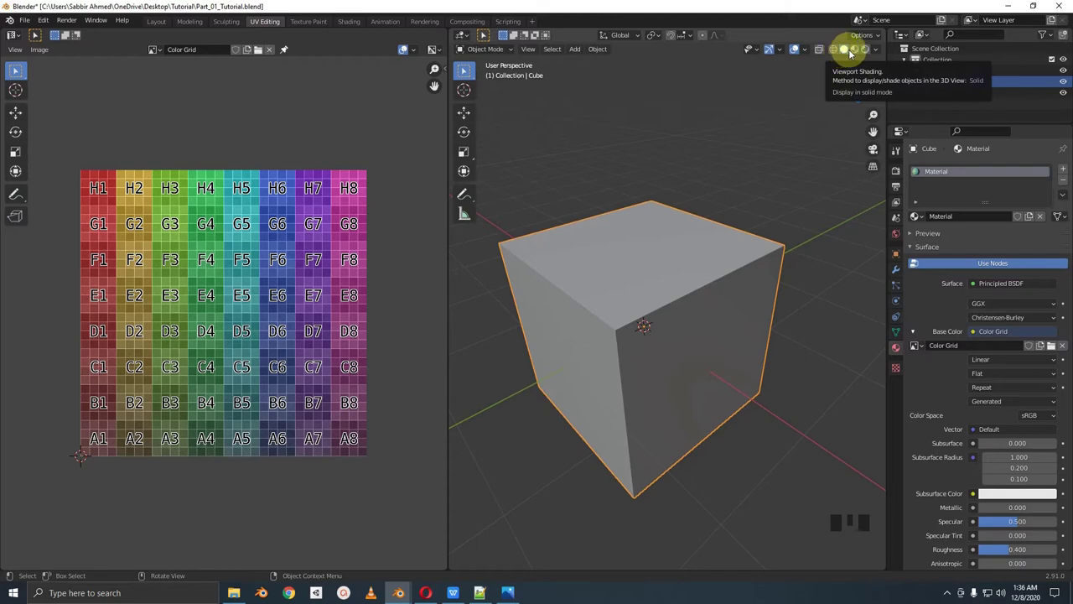
Switch viewport shading to Material Preview and orbit to see the cube's textured top
left_click(862, 52)
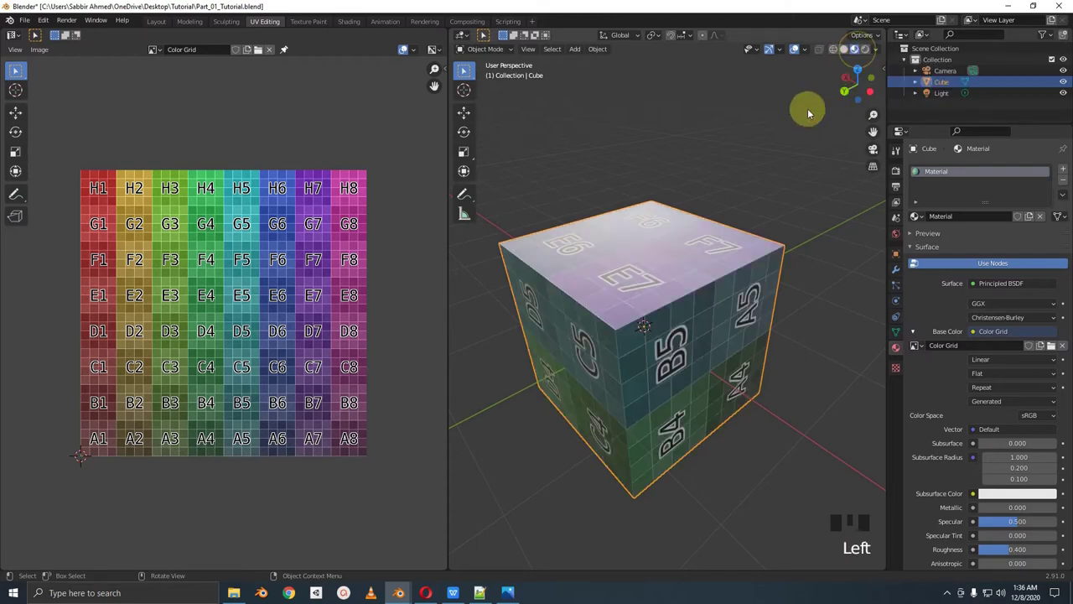
left_click_drag(683, 308, 734, 326)
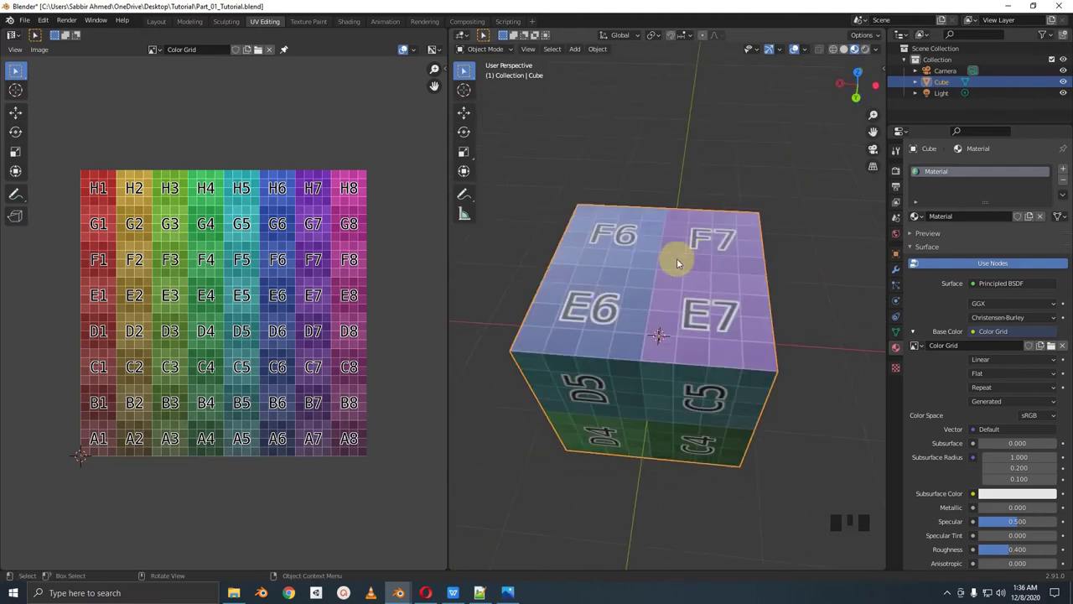
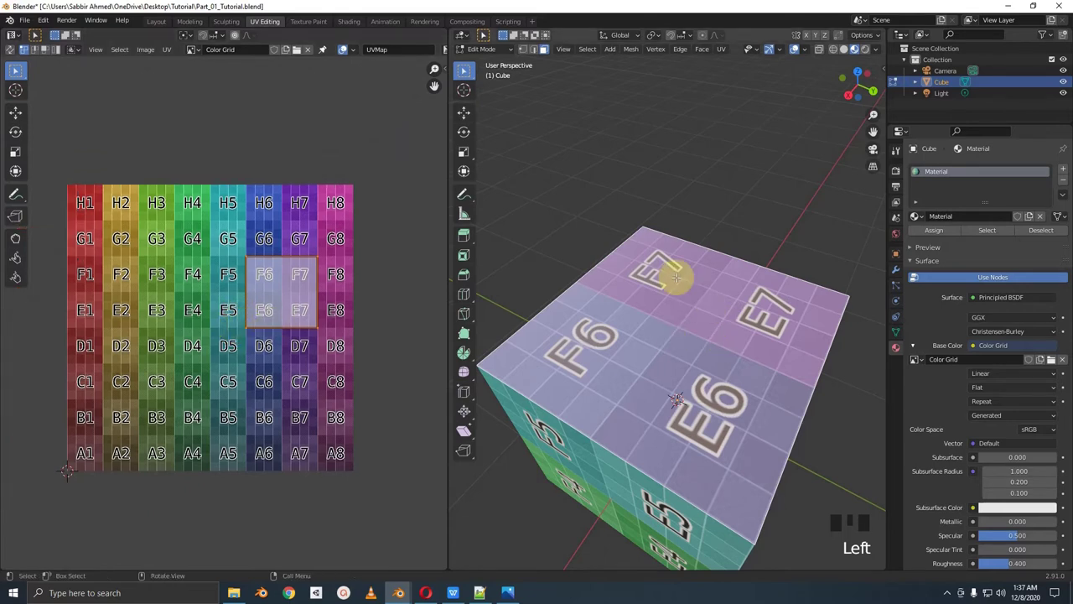
Grab and scale the cube's top-face UV island over the grid image
key("g")
key("s")
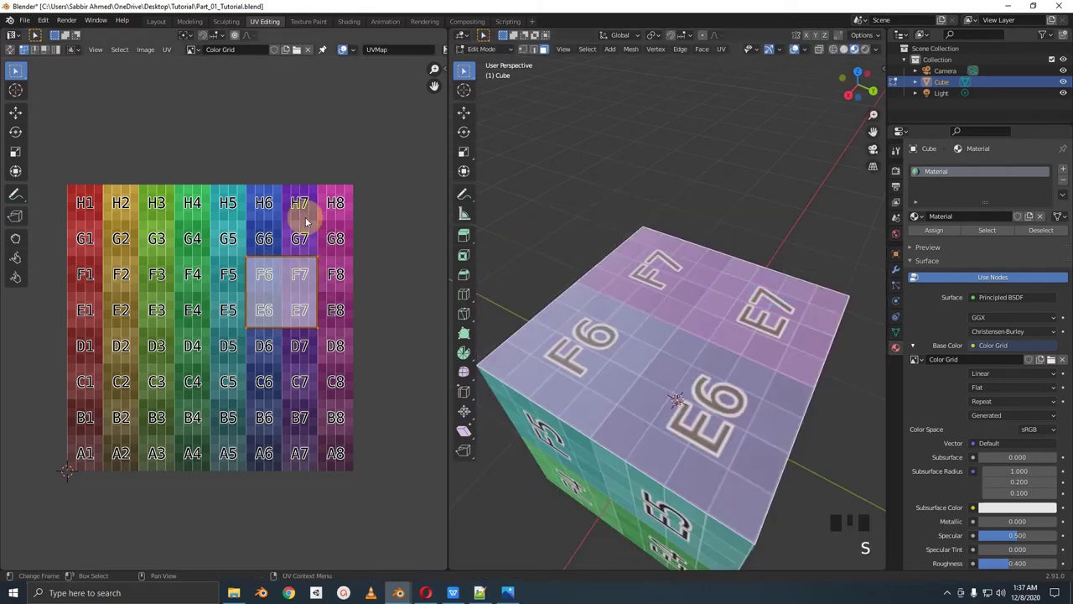
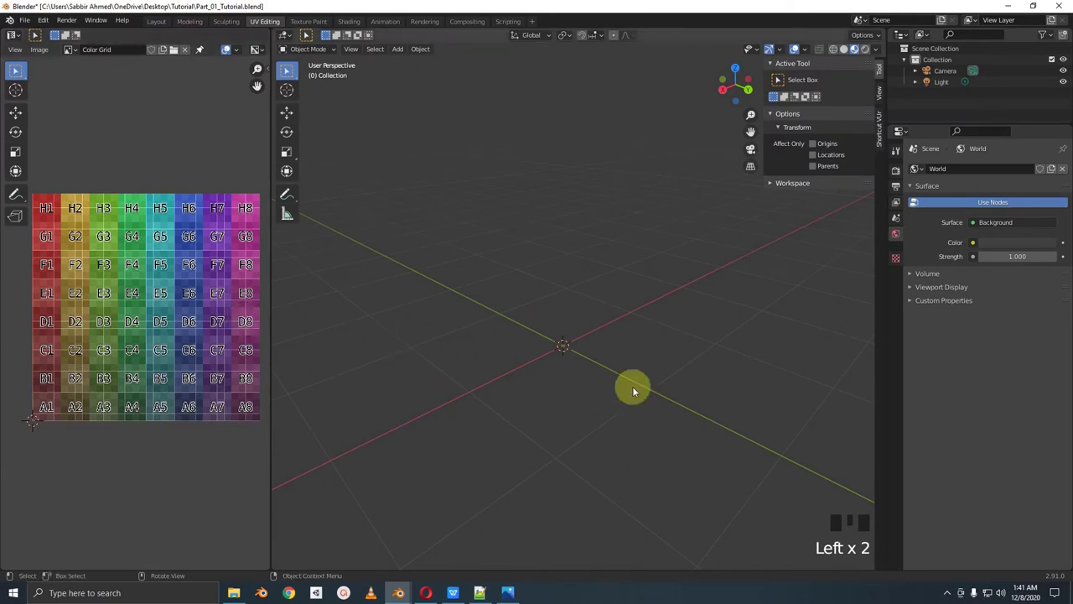
Scale the new plane up 15 times to make a 30 m floor
scroll("down", 3)
middle_click(632, 353)
scroll("down", 3)
left_click_drag(635, 372, 694, 358)
scroll("up", 3)
left_click_drag(674, 333, 653, 334)
key("s")
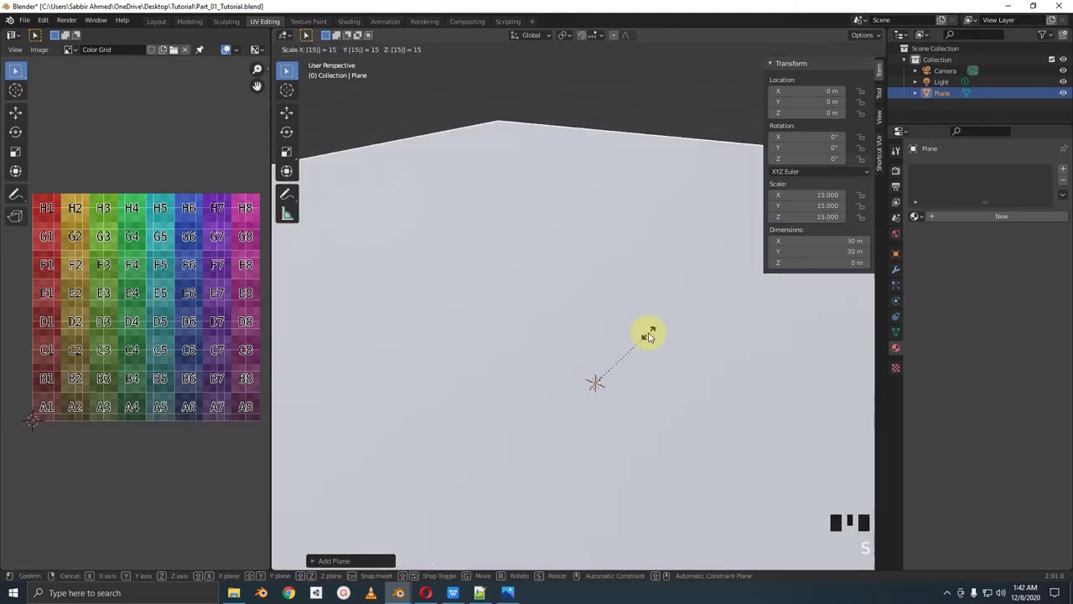
Zoom out to see the whole floor plane and select the camera
scroll("down", 3)
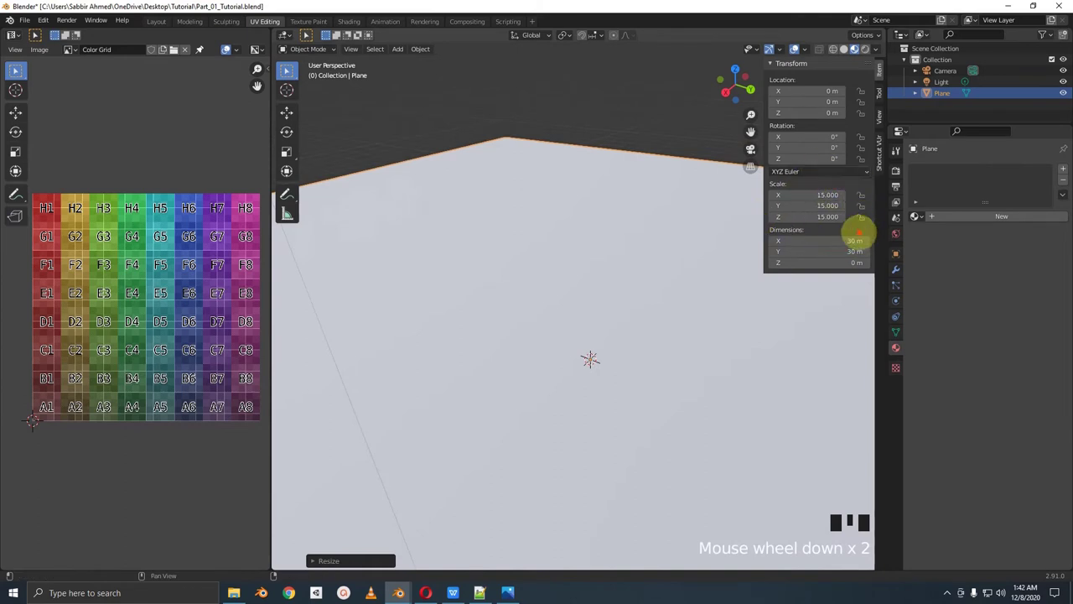
scroll("down", 3)
scroll("down", 3)
left_click_drag(626, 303, 575, 321)
scroll("up", 3)
left_click(479, 290)
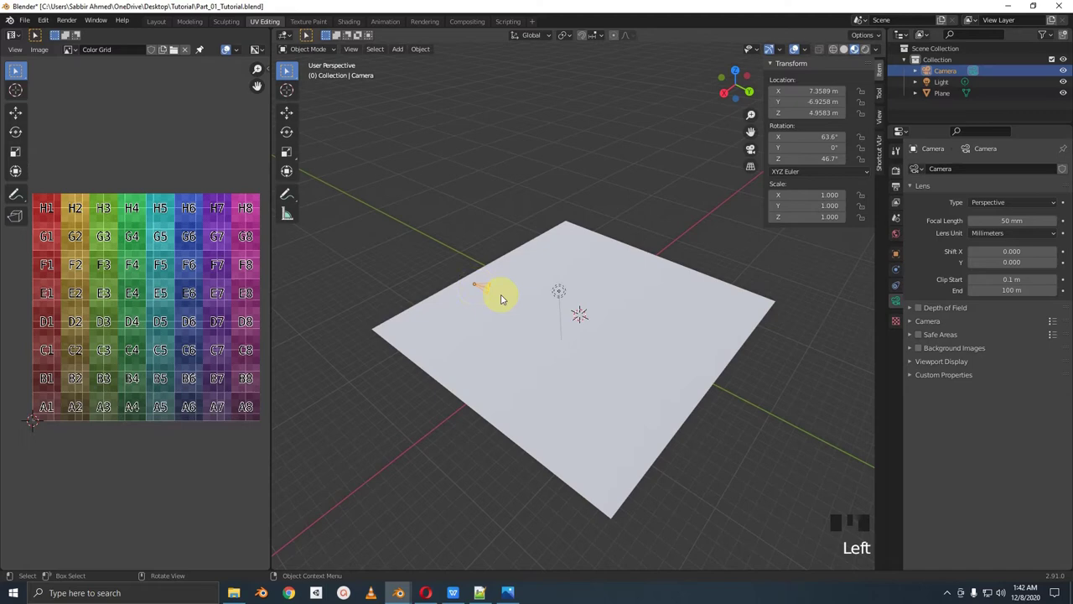
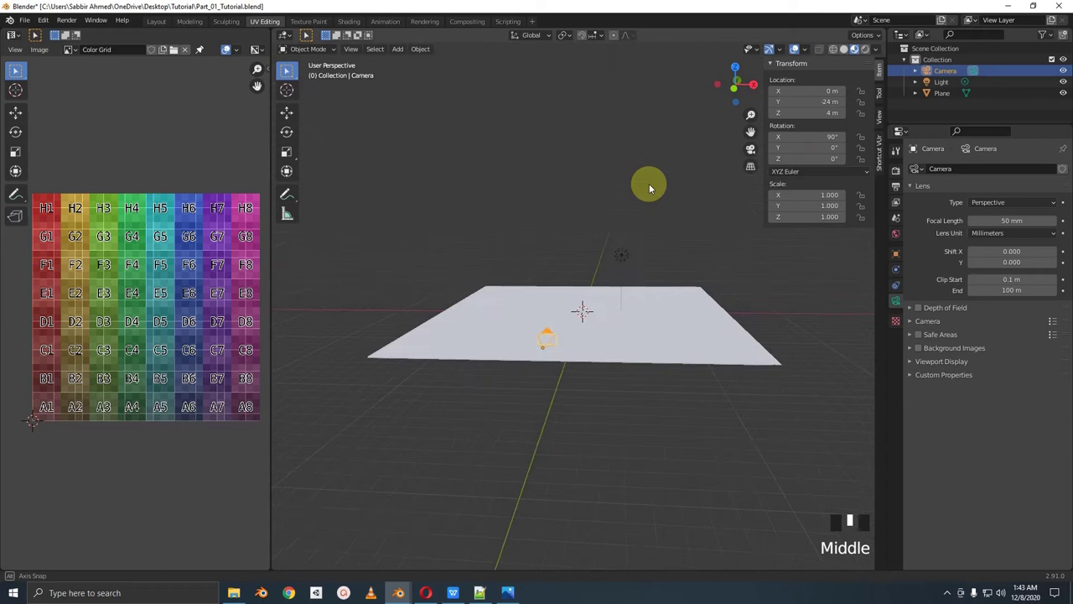
Check the view through the camera, then leave it and select the floor plane
key("KP_0")
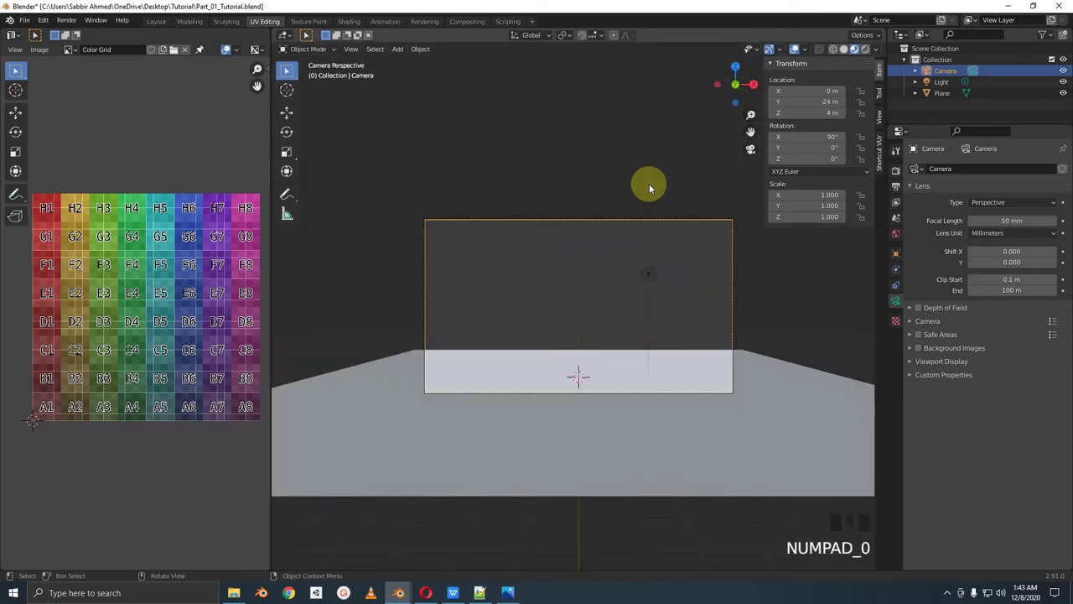
middle_click(654, 186)
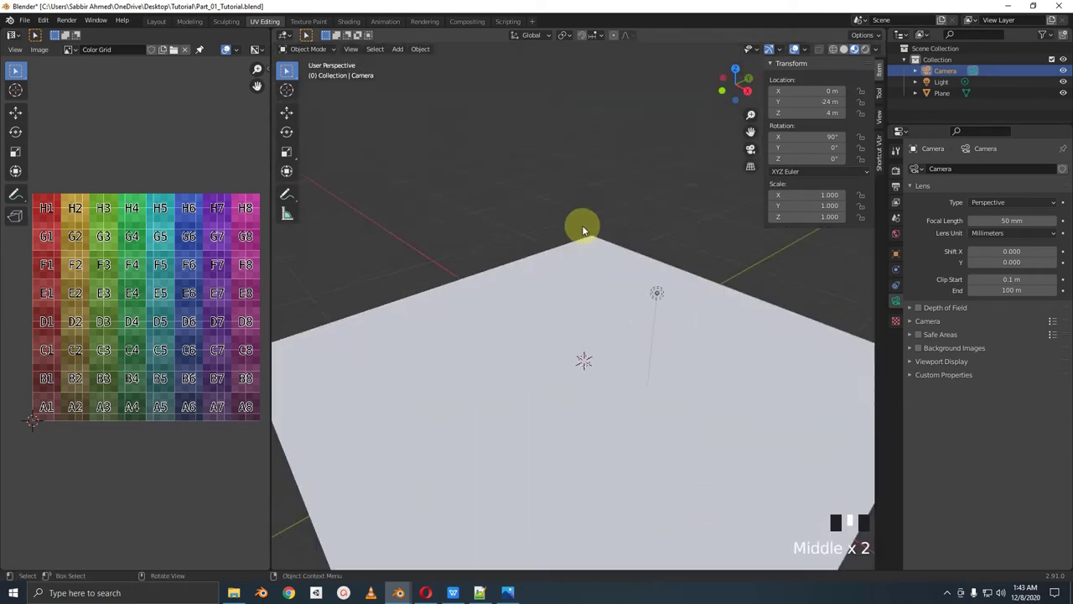
scroll("down", 3)
middle_click(623, 280)
left_click(629, 316)
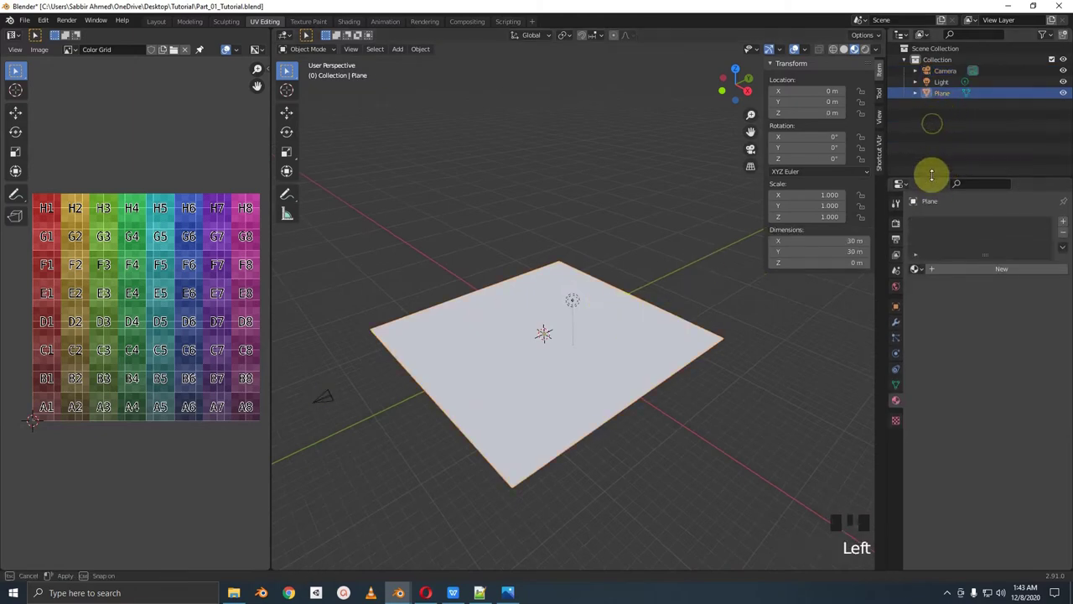
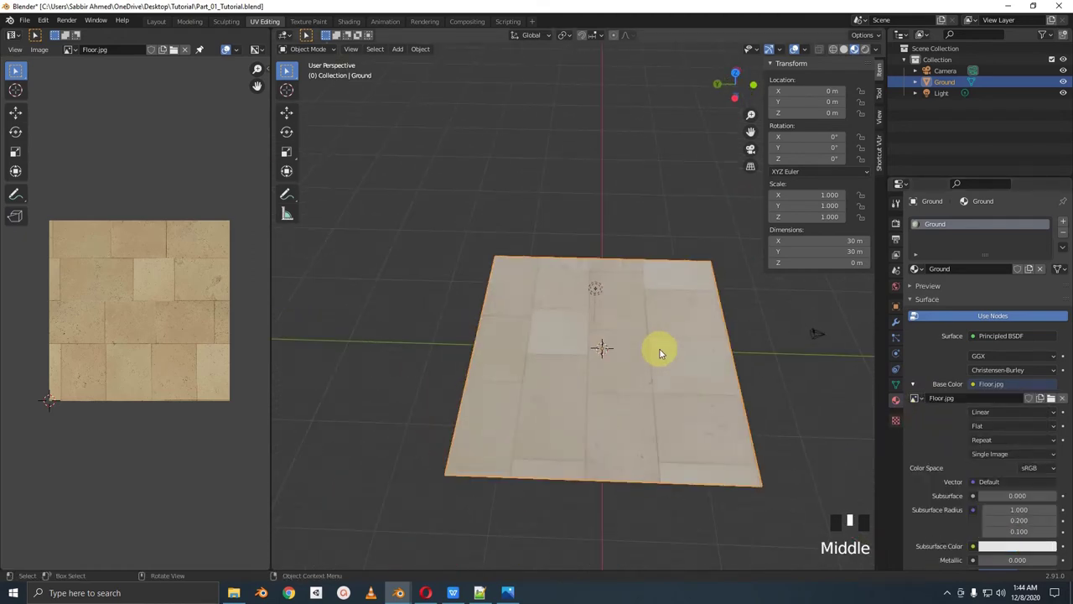
View the Ground plane from directly above, briefly checking the camera view
key("KP_7")
left_click_drag(664, 352, 656, 284)
key("KP_0")
scroll("up", 3)
left_click_drag(657, 286, 656, 321)
key("KP_7")
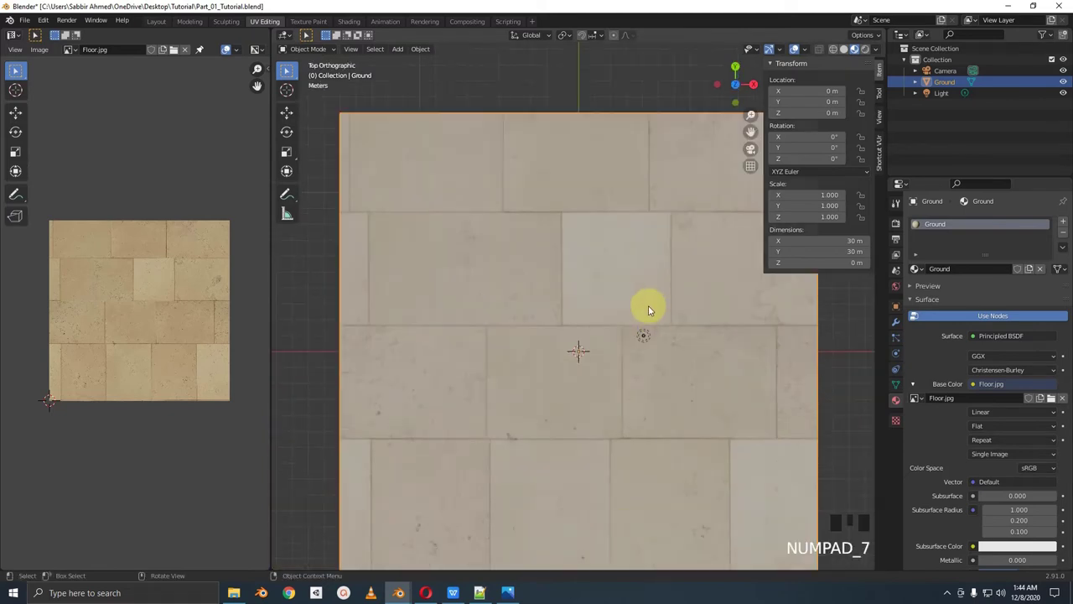
scroll("down", 3)
left_click_drag(646, 304, 586, 286)
Return to top view and enter Edit Mode on the Ground mesh
key("KP_7")
key("Tab")
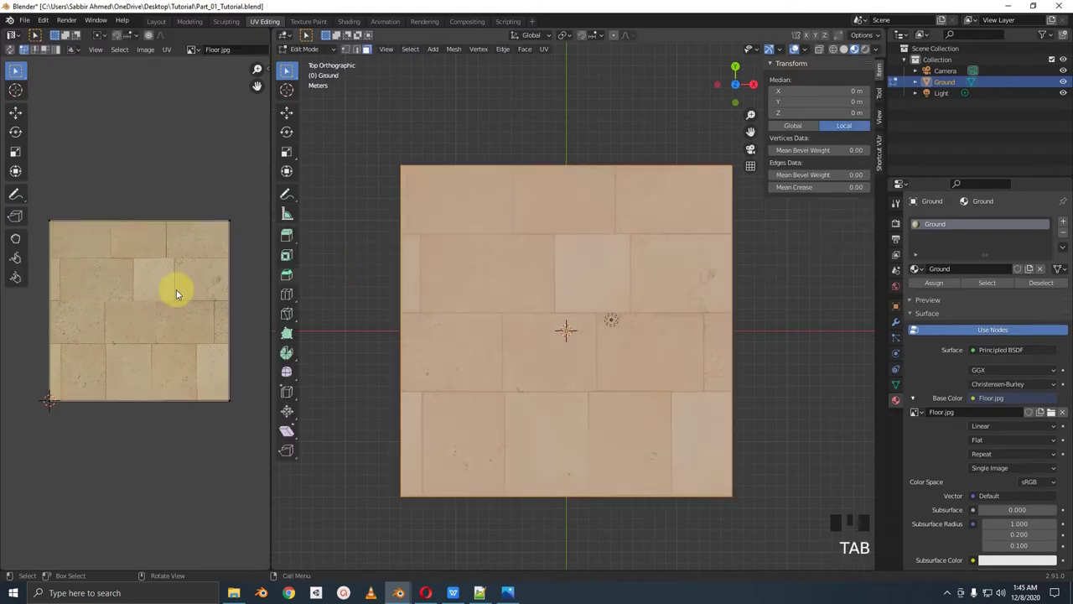
Select all Ground faces and toggle between Object and Edit Mode to check the repeated tiles
key("a")
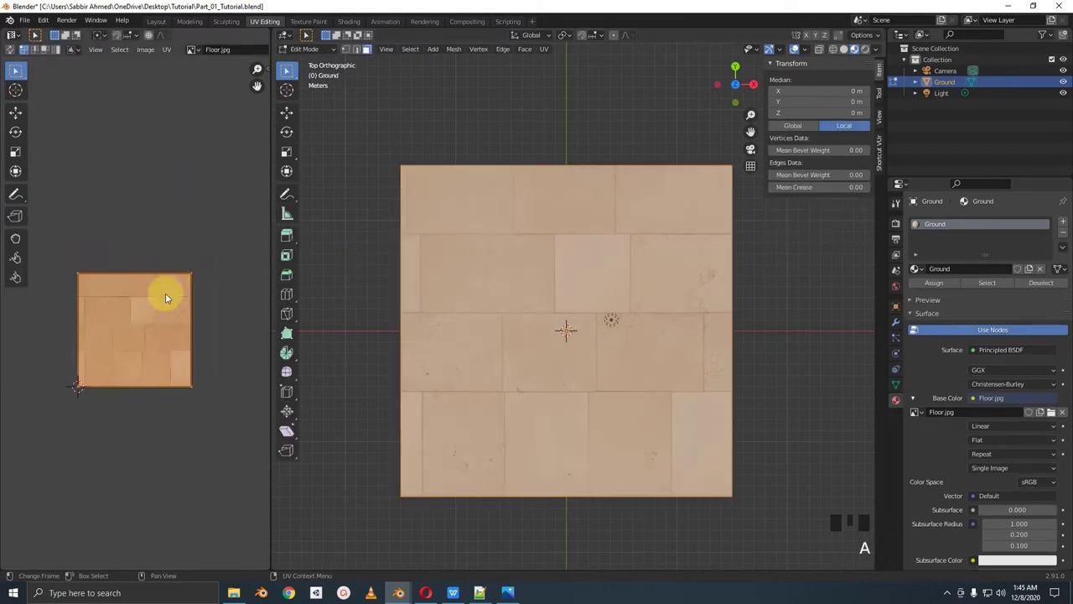
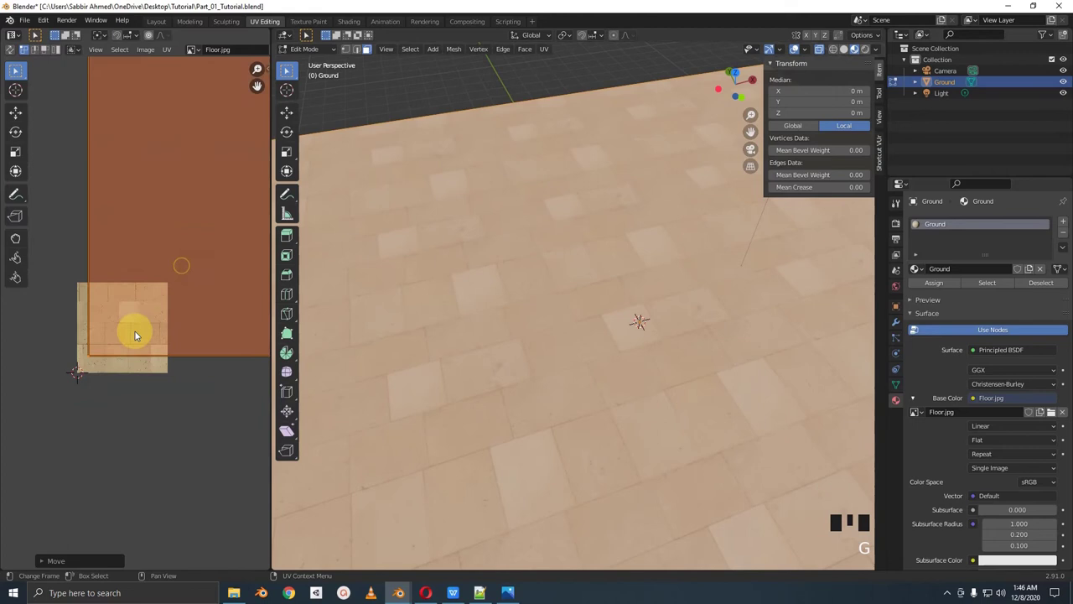
key("Tab")
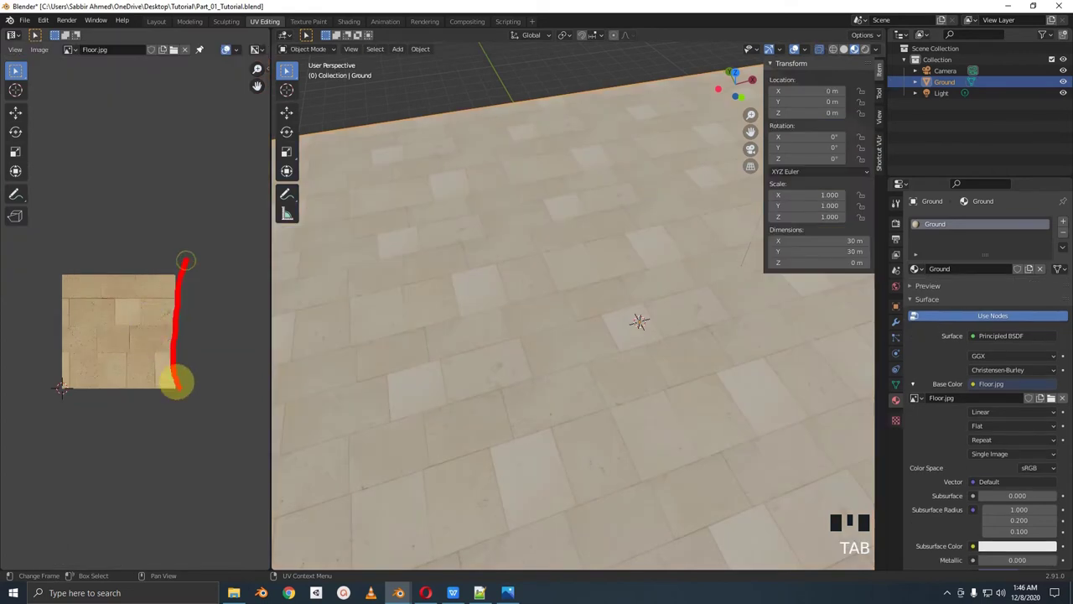
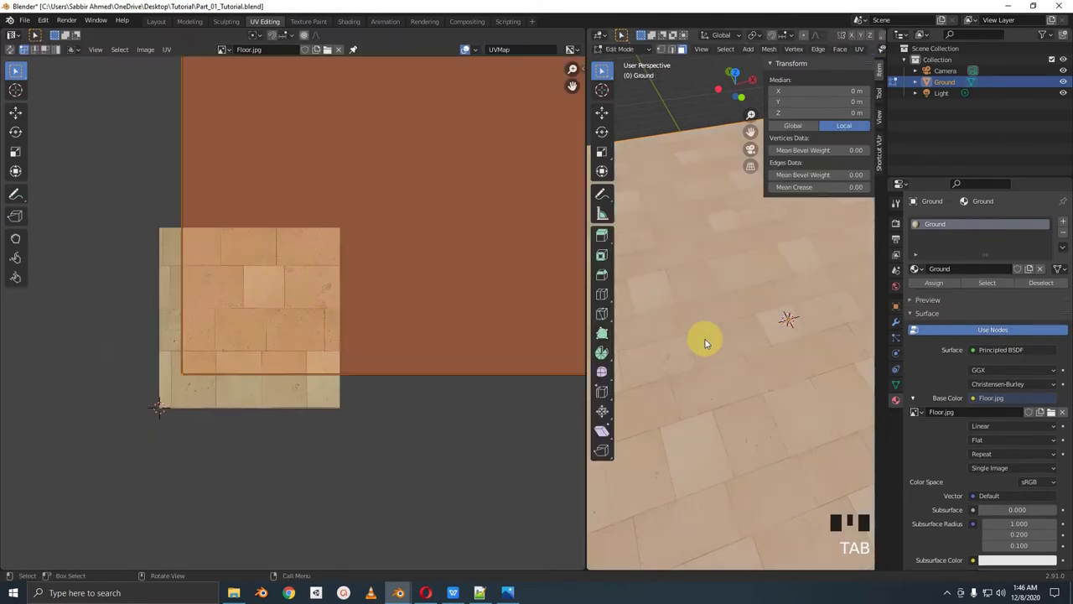
key("Tab")
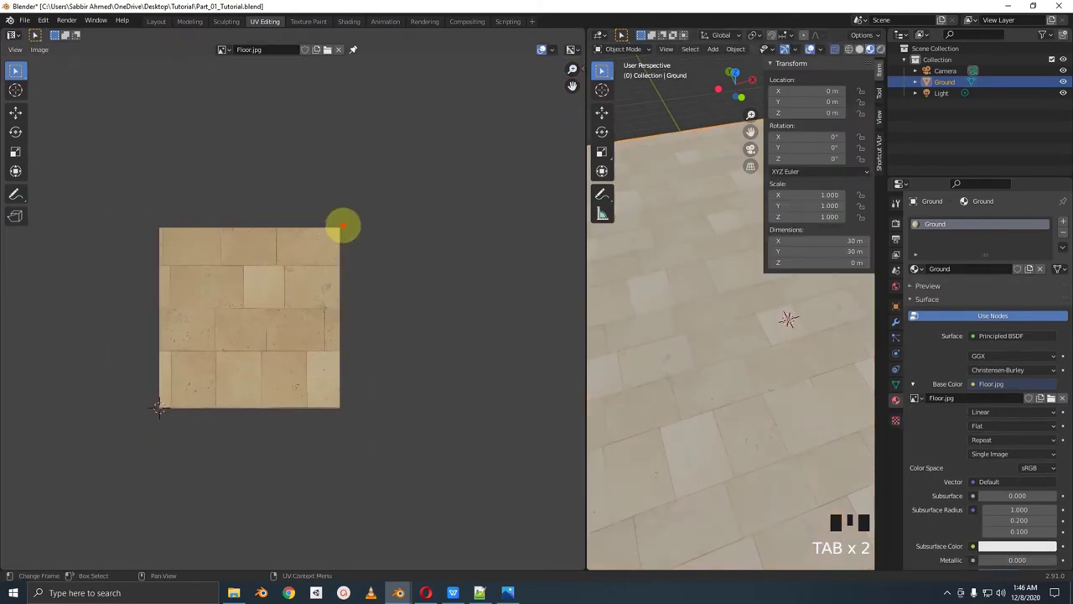
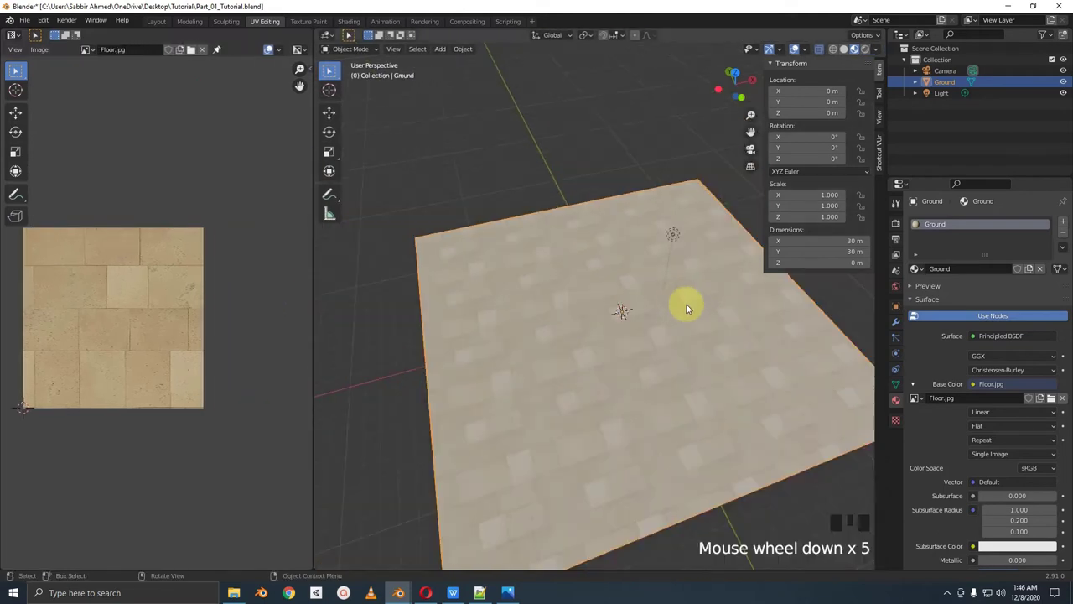
key("Tab")
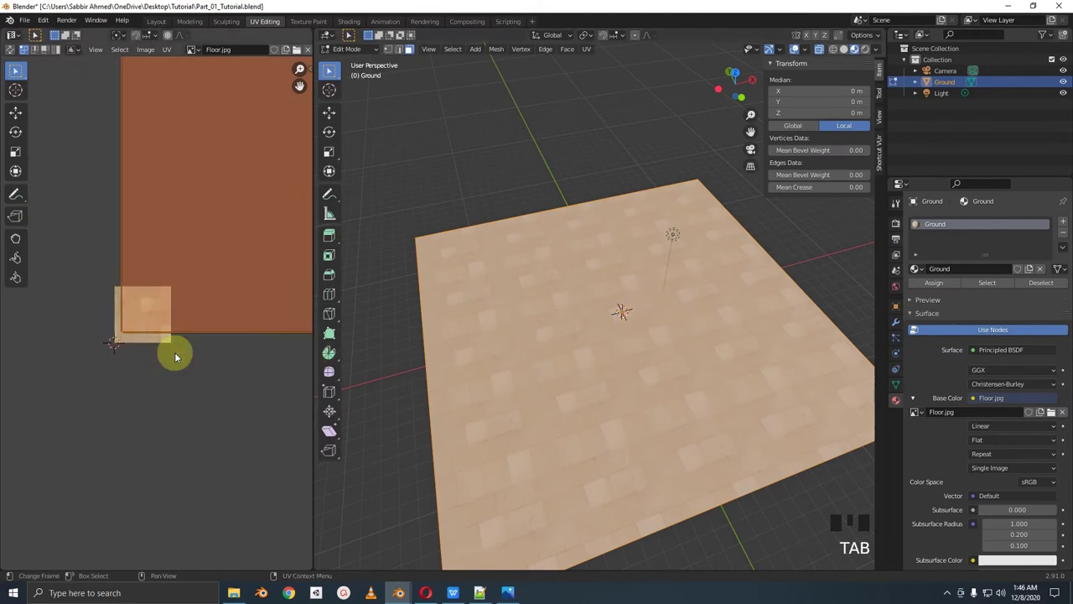
Look through the camera at the tiled Ground floor
key("KP_0")
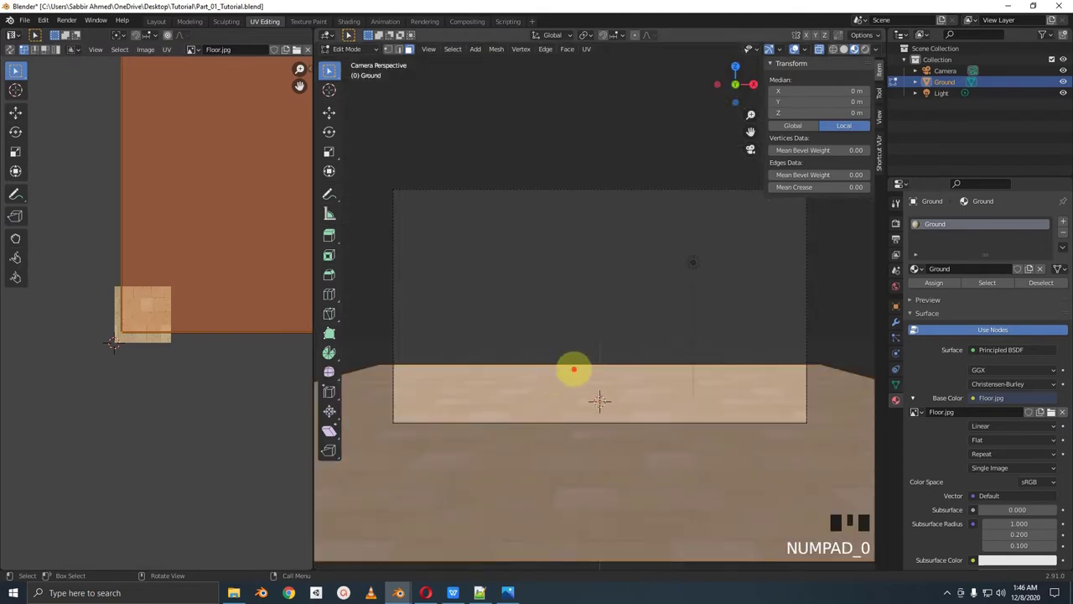
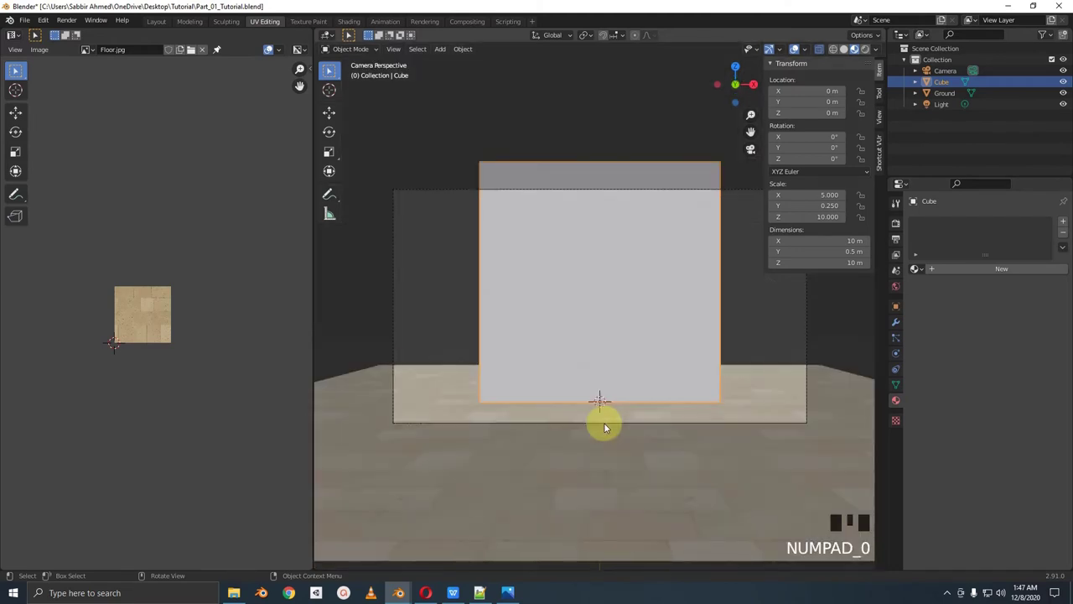
Look straight down on the wall box from the top view
key("KP_7")
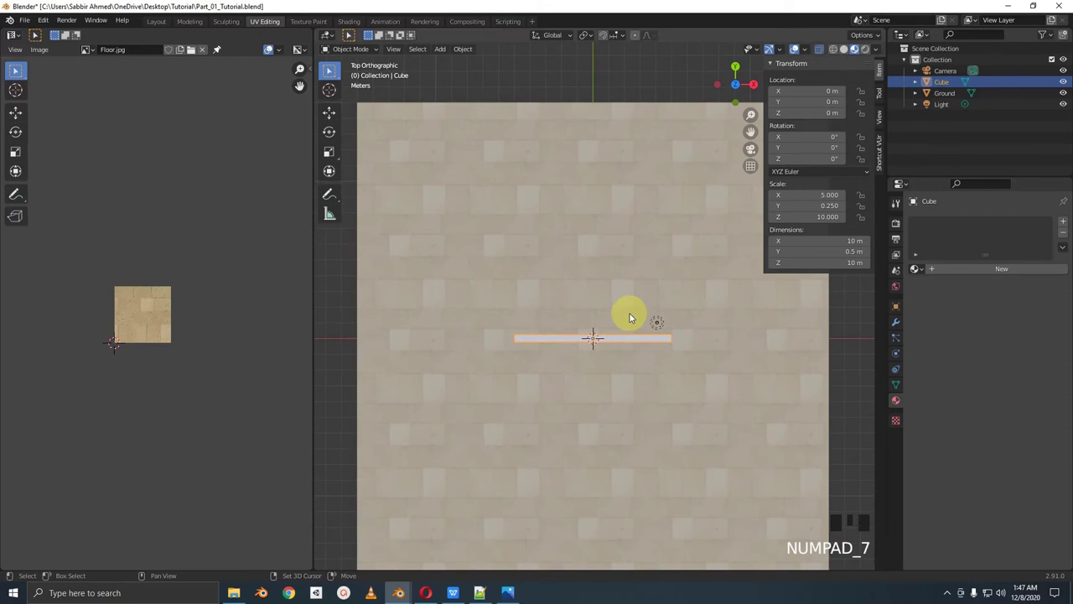
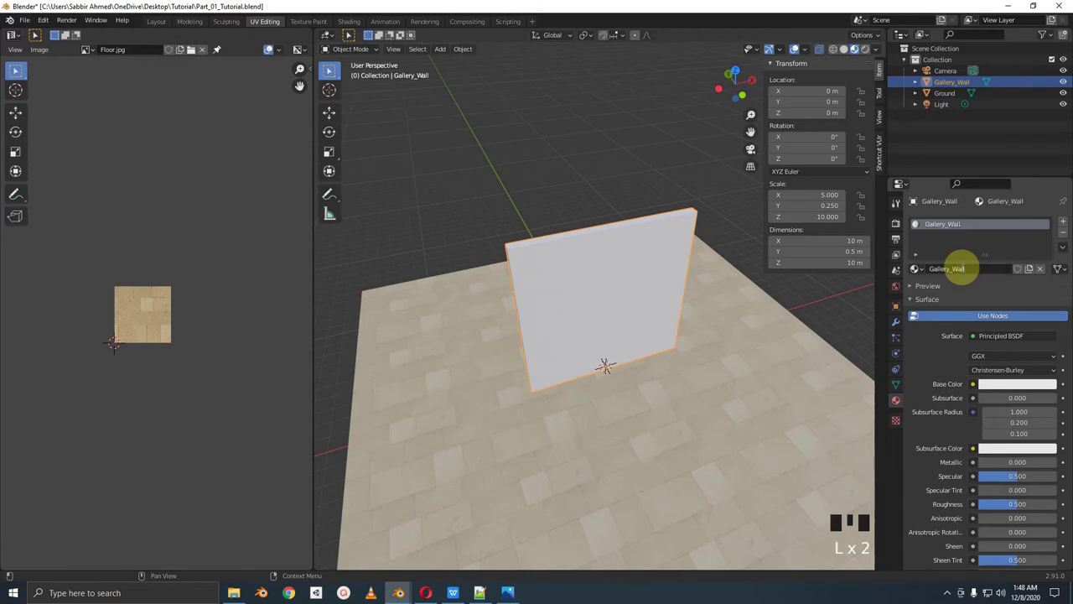
Load the Wall_Tile.jpg image and orbit to inspect the textured Gallery_Wall
scroll("up", 3)
left_click_drag(192, 51, 420, 372)
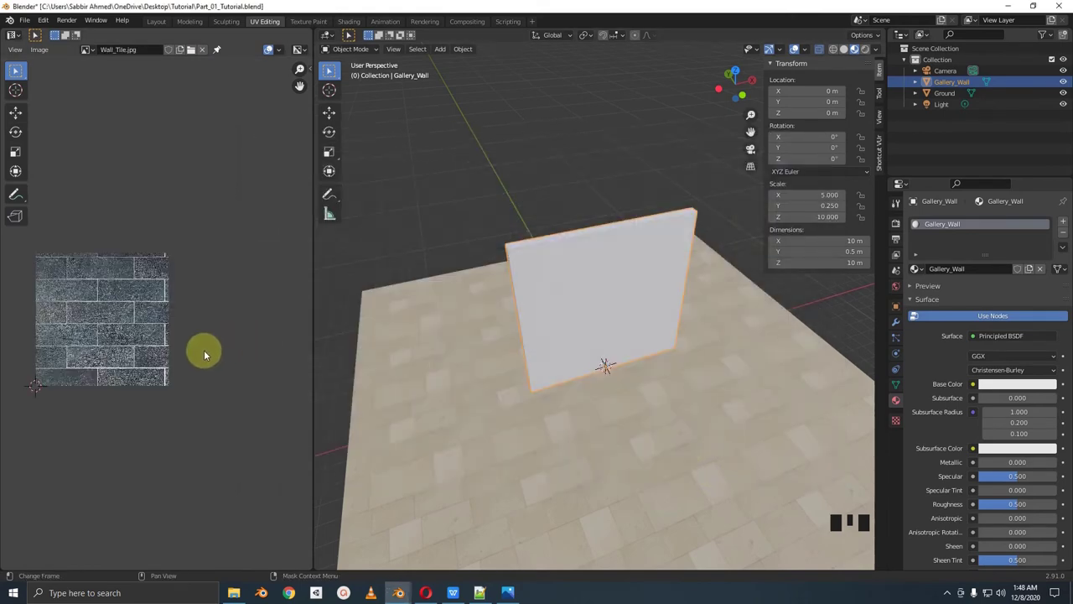
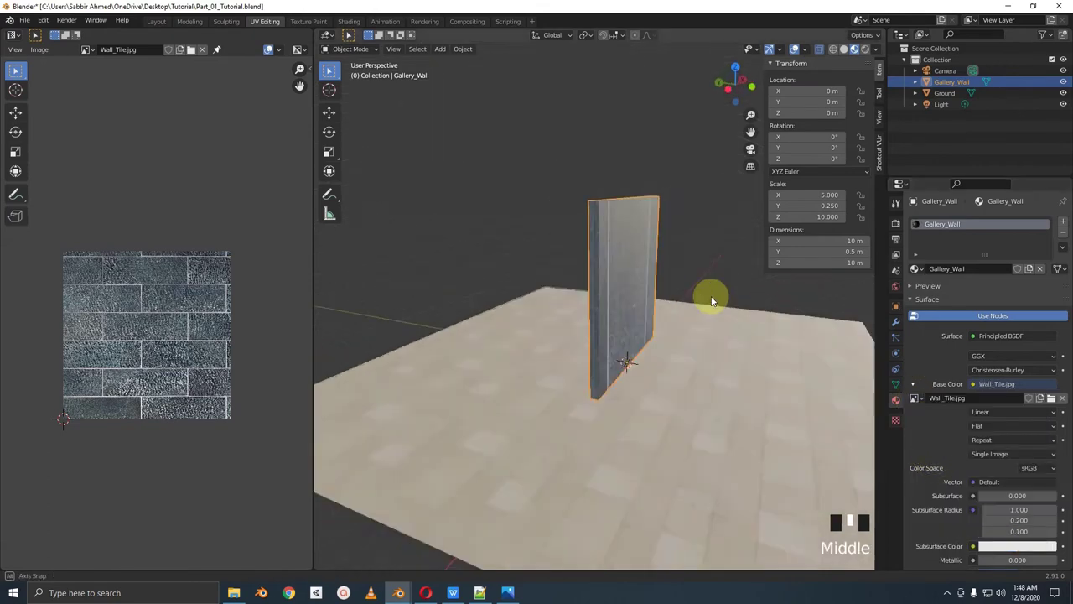
scroll("up", 3)
left_click_drag(597, 286, 690, 325)
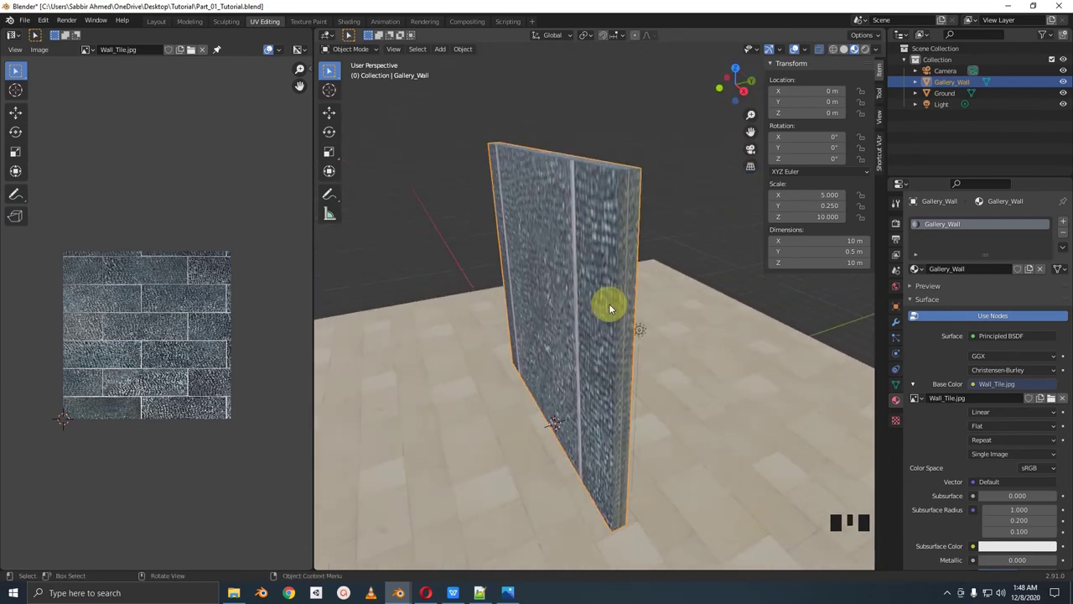
middle_click(608, 213)
Apply the Gallery_Wall's scale so it reads 1 and inspect the wall from several sides
key("ctrl+a")
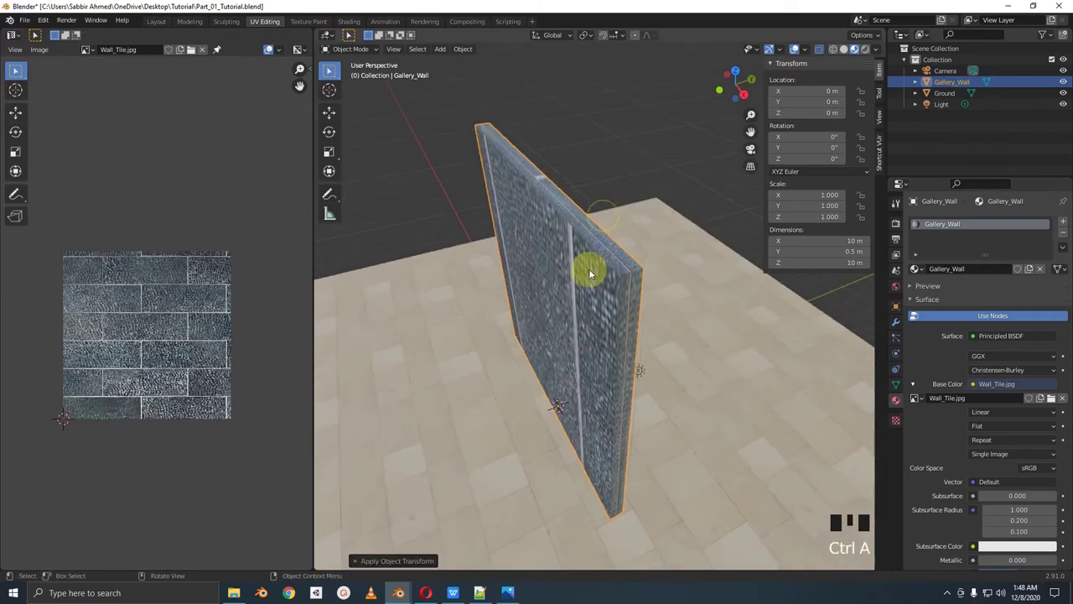
left_click_drag(592, 265, 589, 357)
scroll("up", 3)
left_click_drag(593, 352, 590, 338)
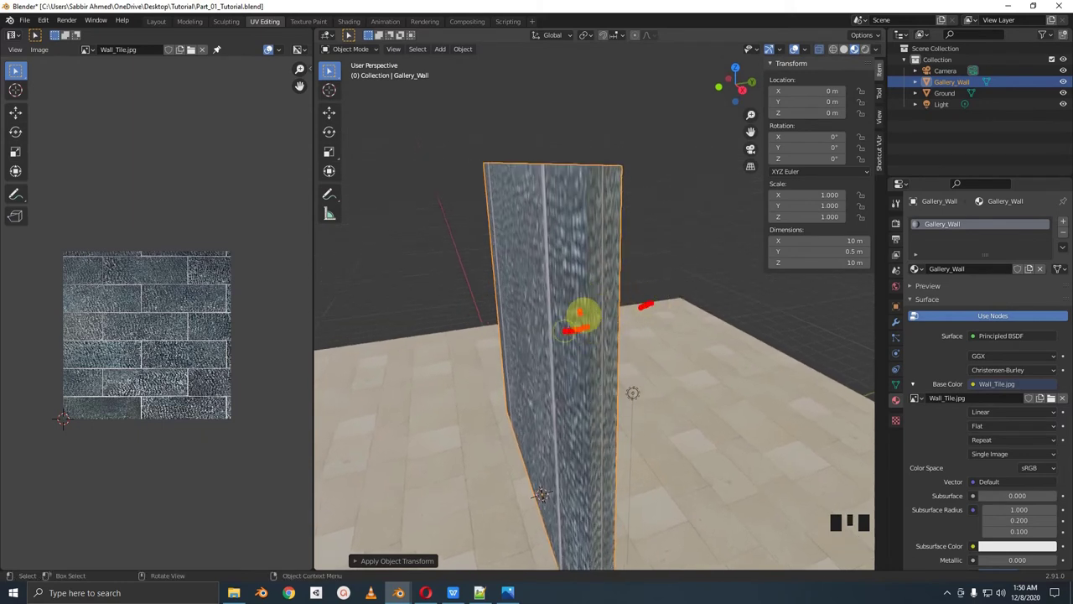
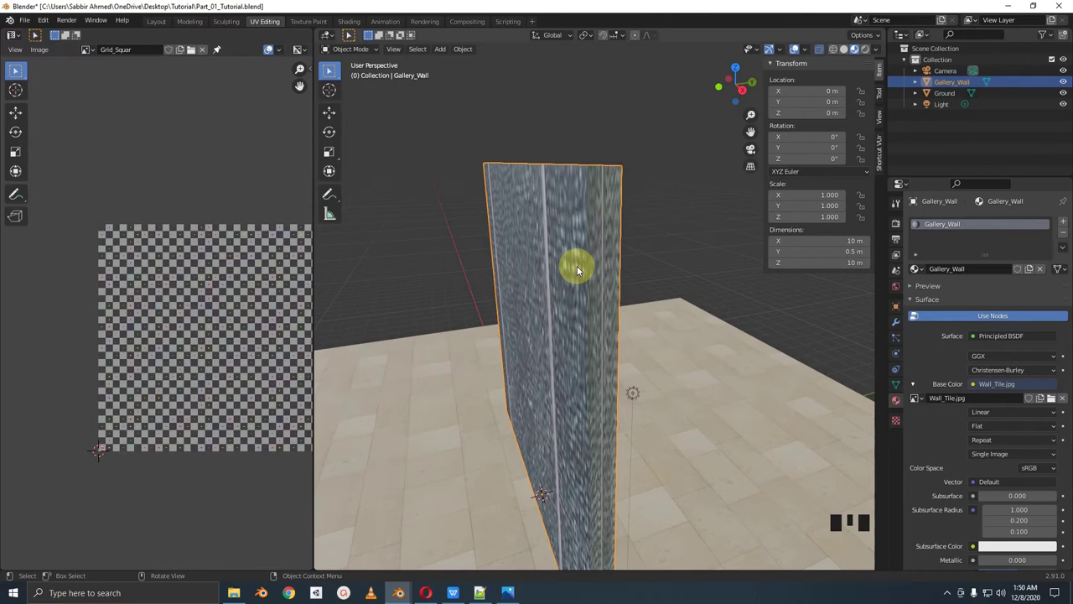
Swap the wall's base colour to the Grid_Square checker image and zoom in on its face
scroll("down", 3)
scroll("up", 3)
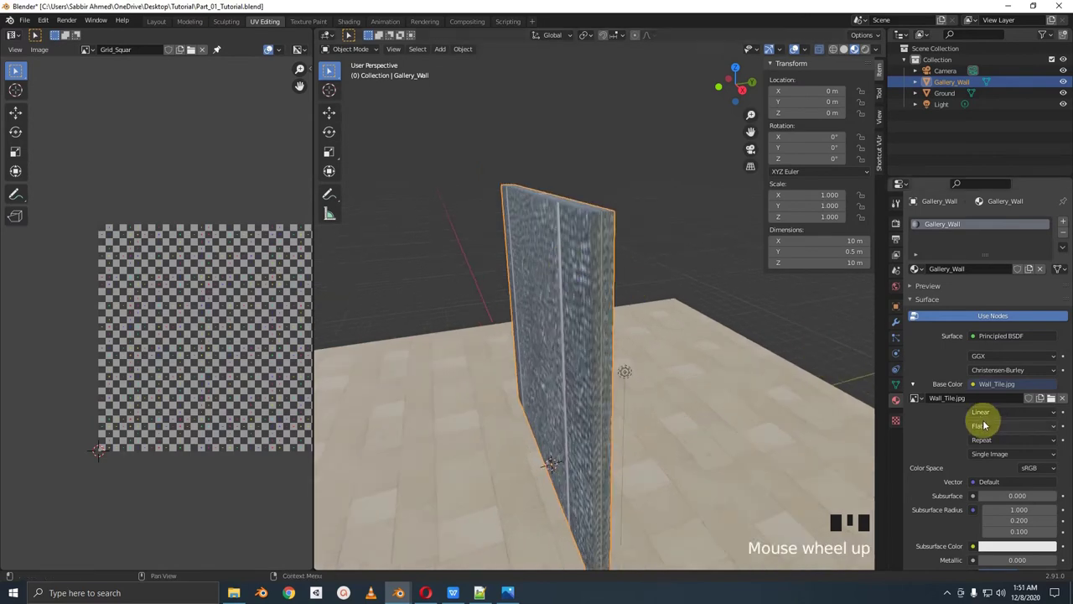
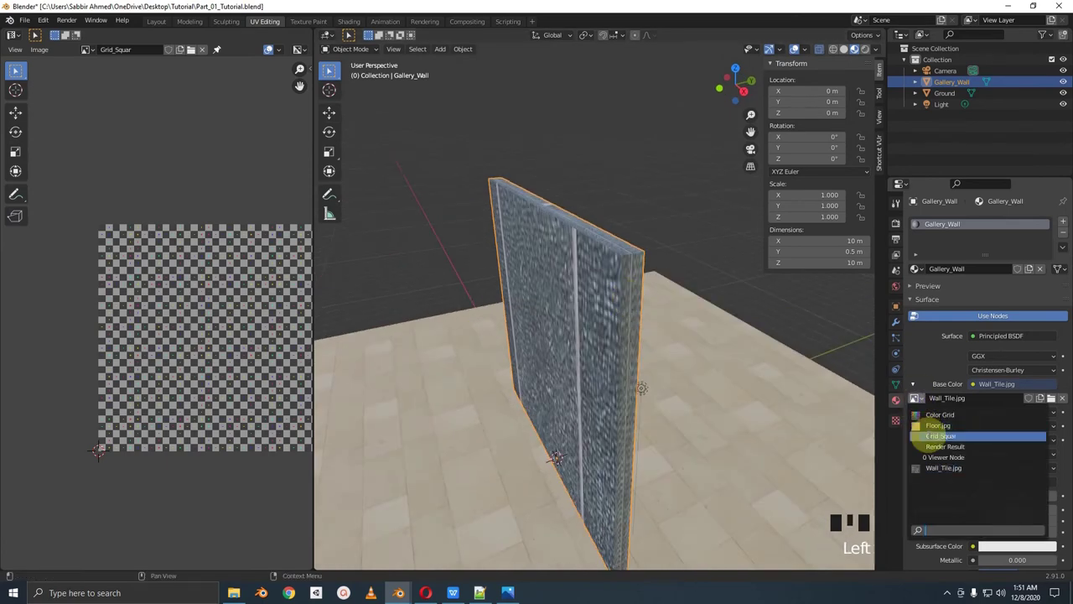
left_click_drag(600, 322, 588, 287)
scroll("up", 3)
scroll("up", 3)
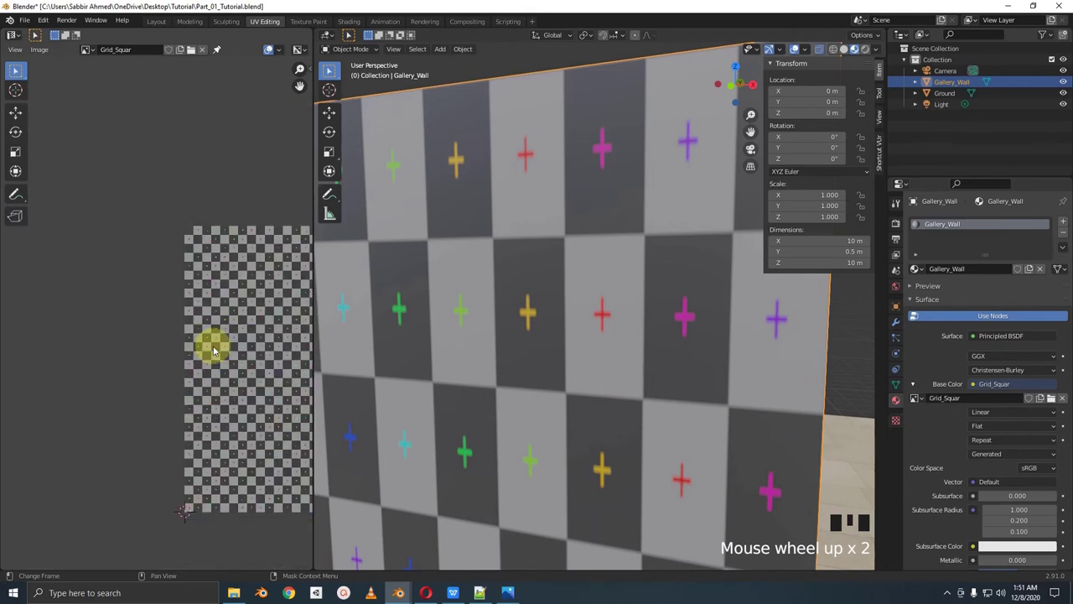
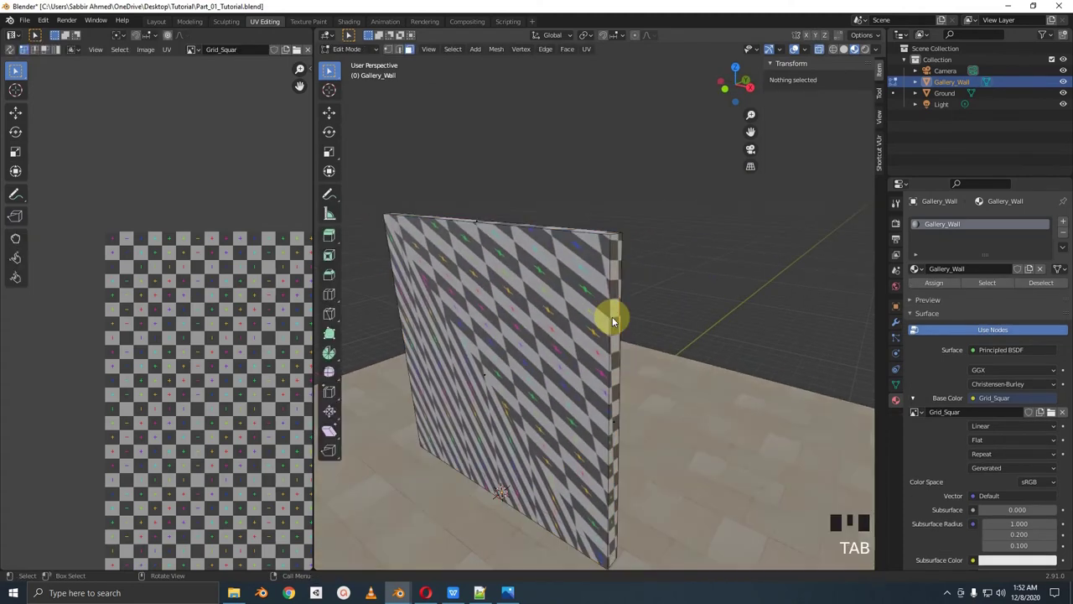
Select all of the Gallery_Wall's geometry ready for cube-projection unwrapping
key("a")
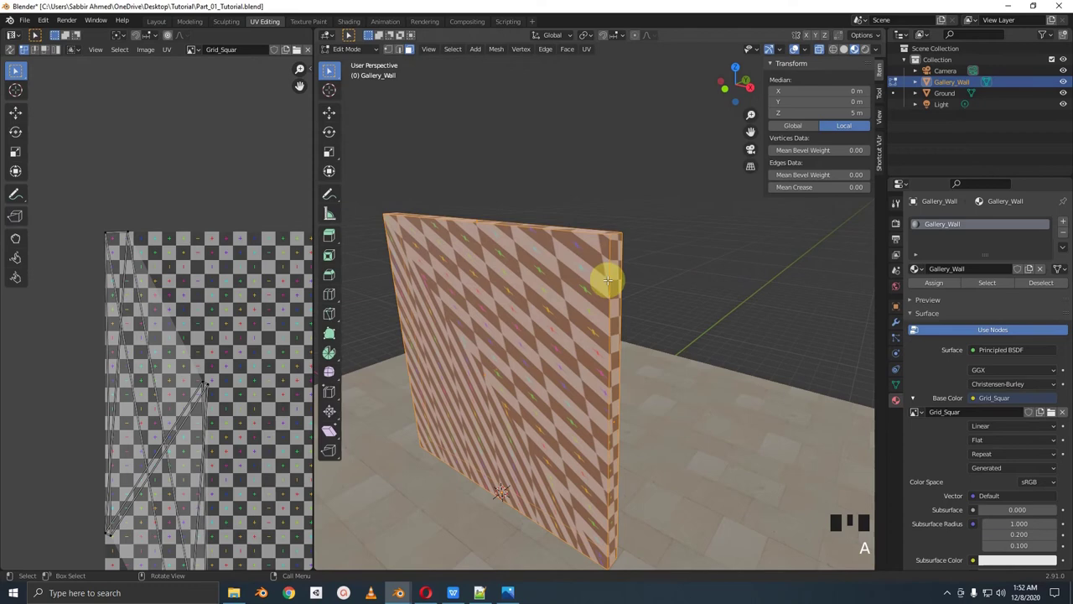
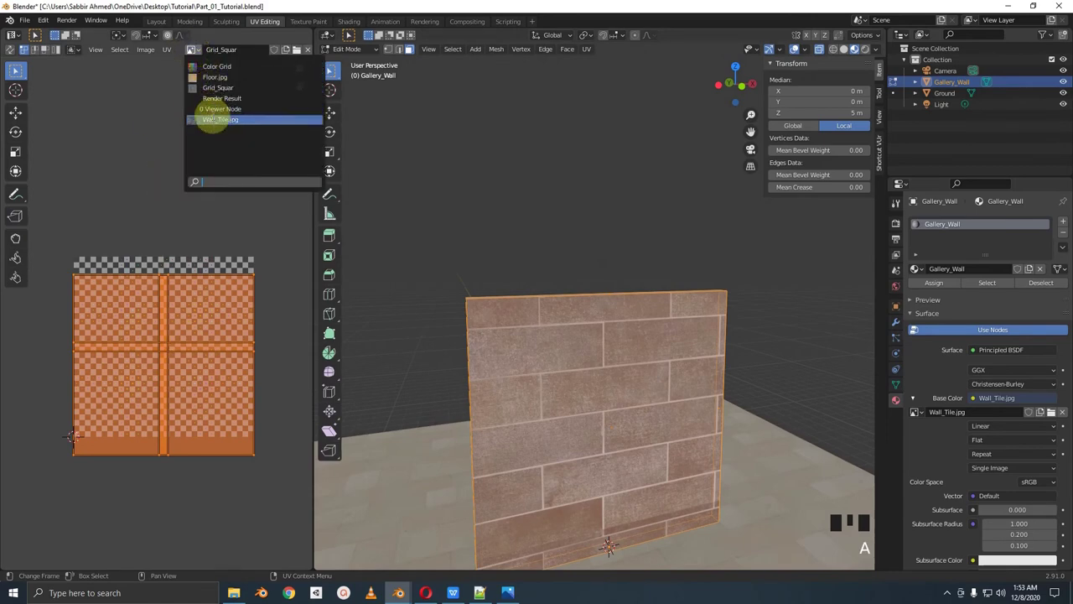
Show Wall_Tile.jpg behind the UVs and enlarge the wall's UV layout about five times
left_click(218, 121)
scroll("down", 3)
scroll("down", 3)
key("s")
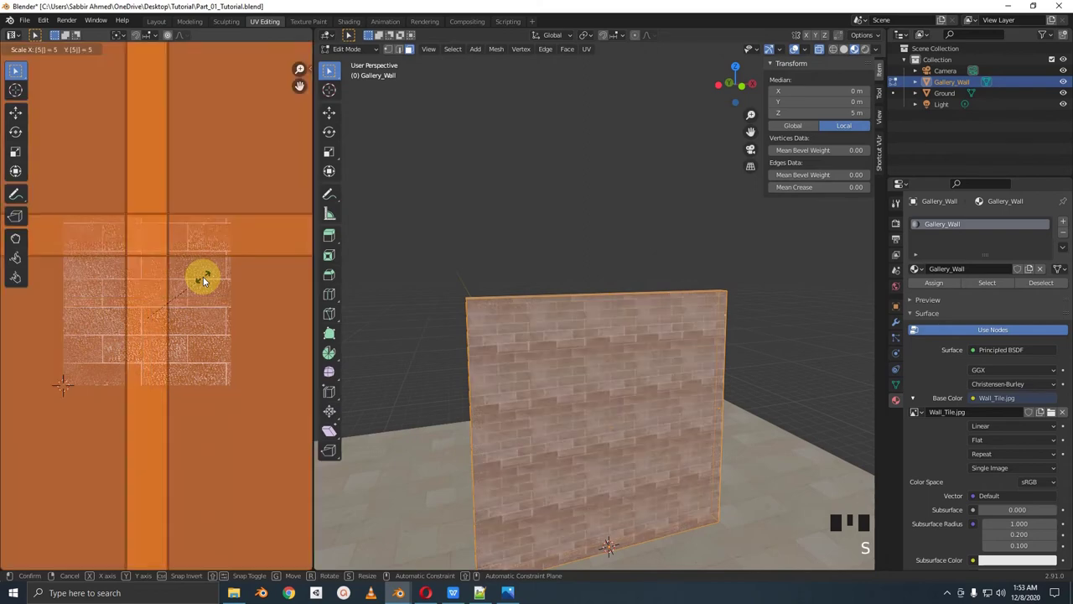
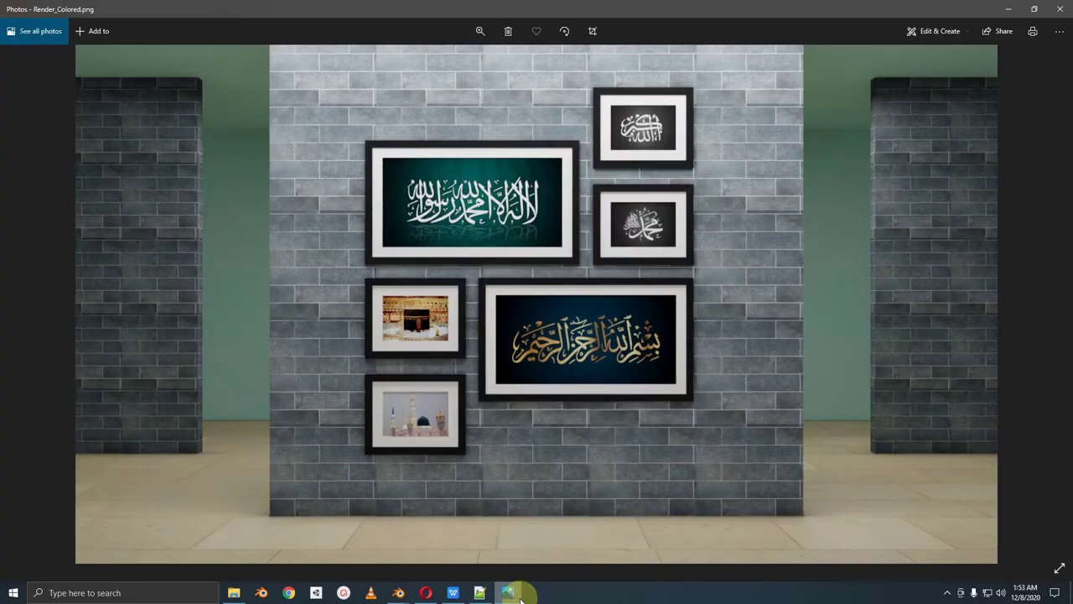
scroll("up", 3)
key("ctrl+z")
key("s")
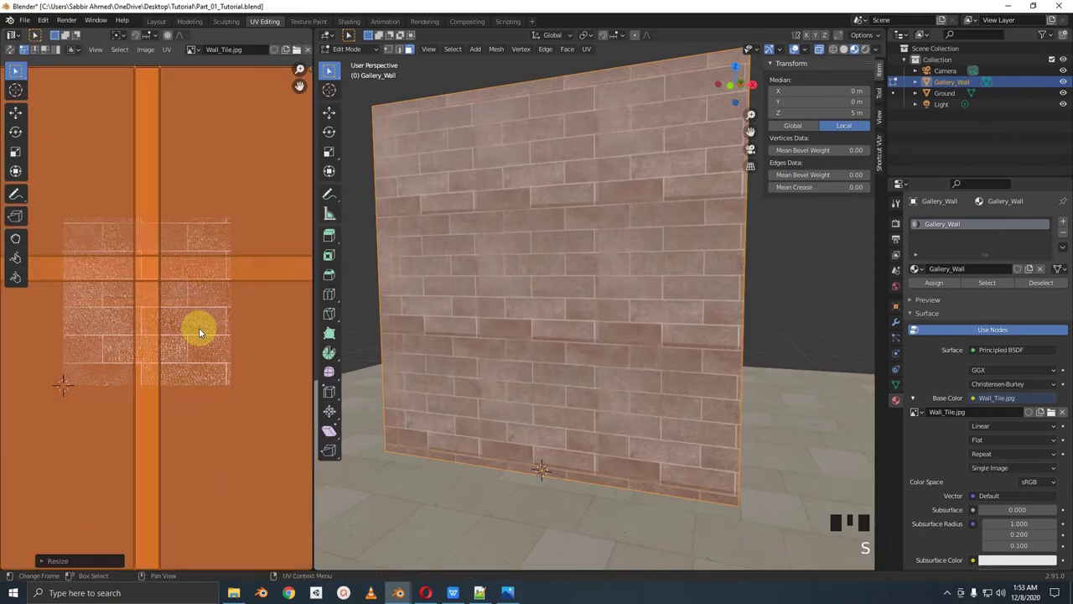
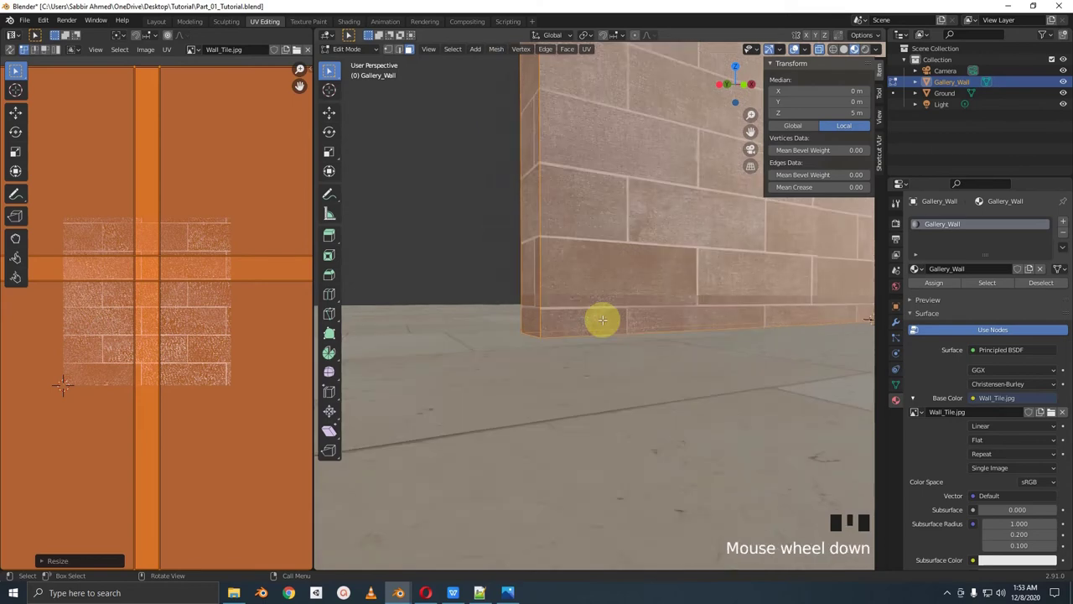
Move the wall's UV island over the brick image so the bricks repeat smaller and align
scroll("down", 3)
scroll("down", 3)
scroll("down", 3)
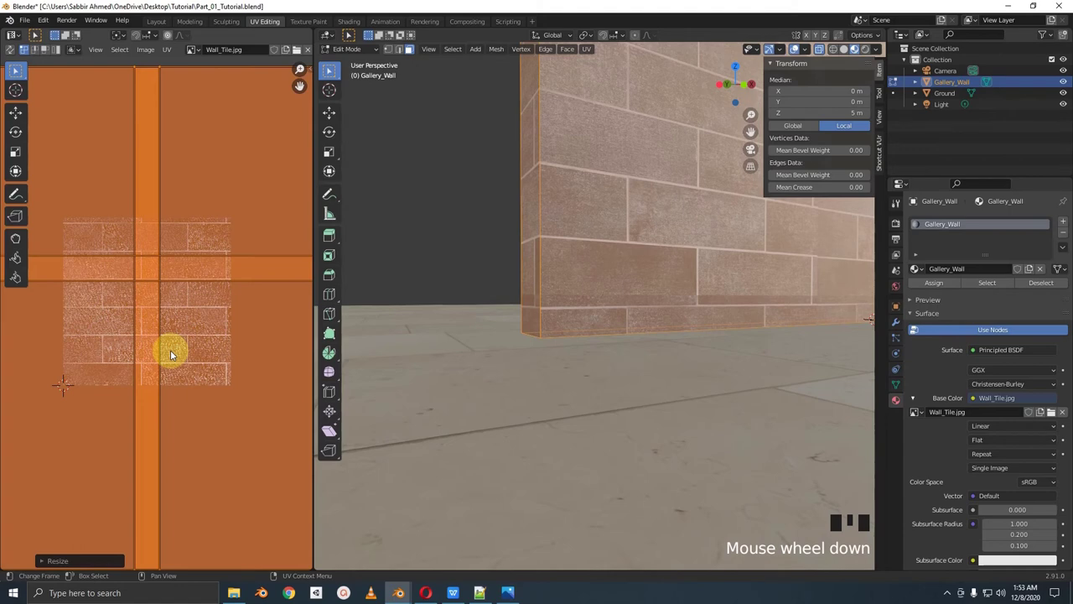
key("g")
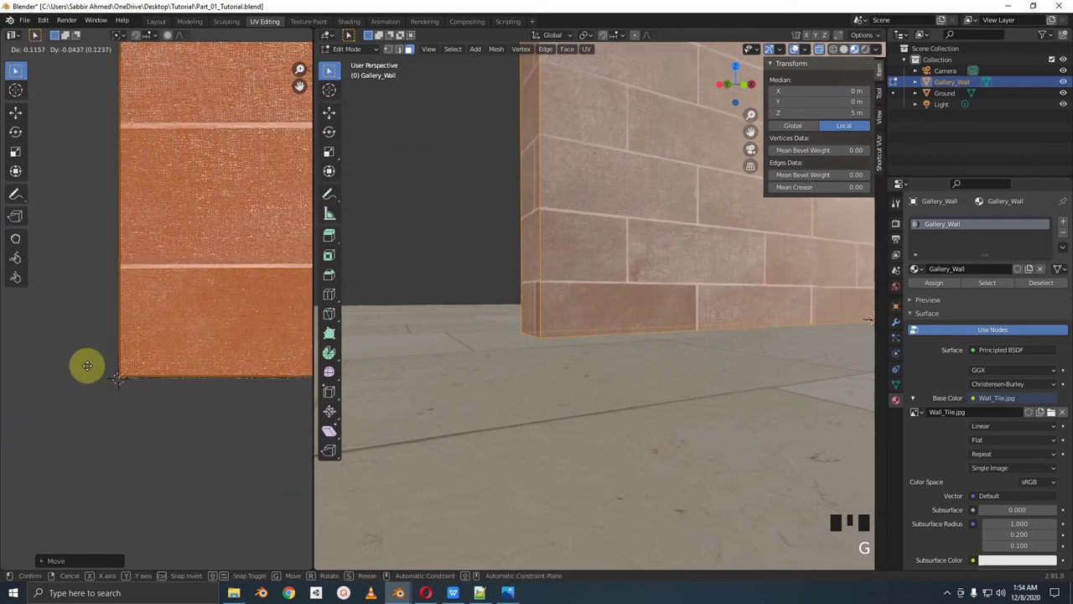
key("g")
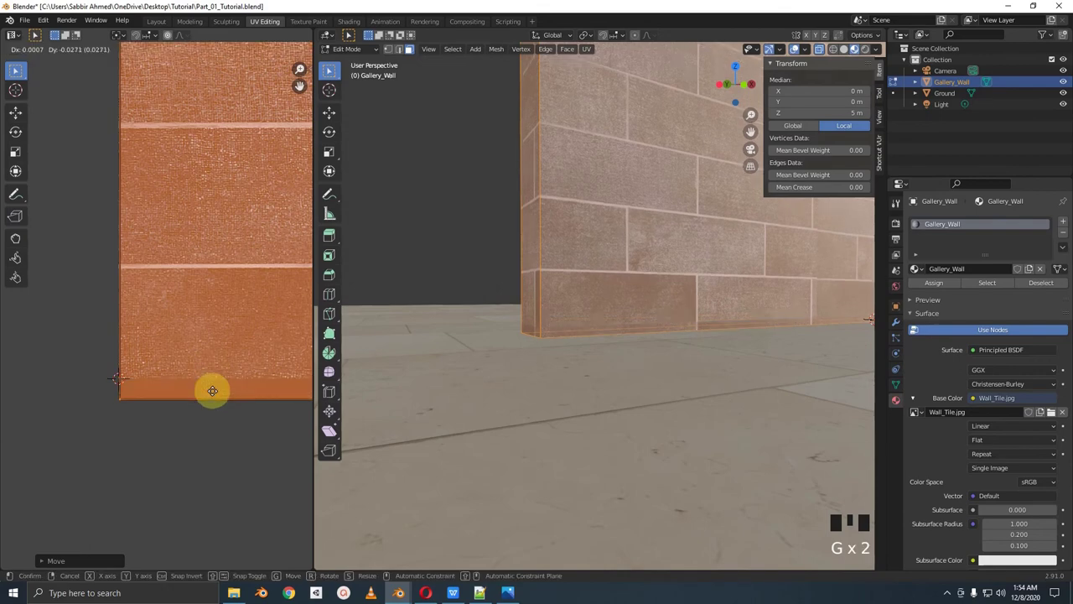
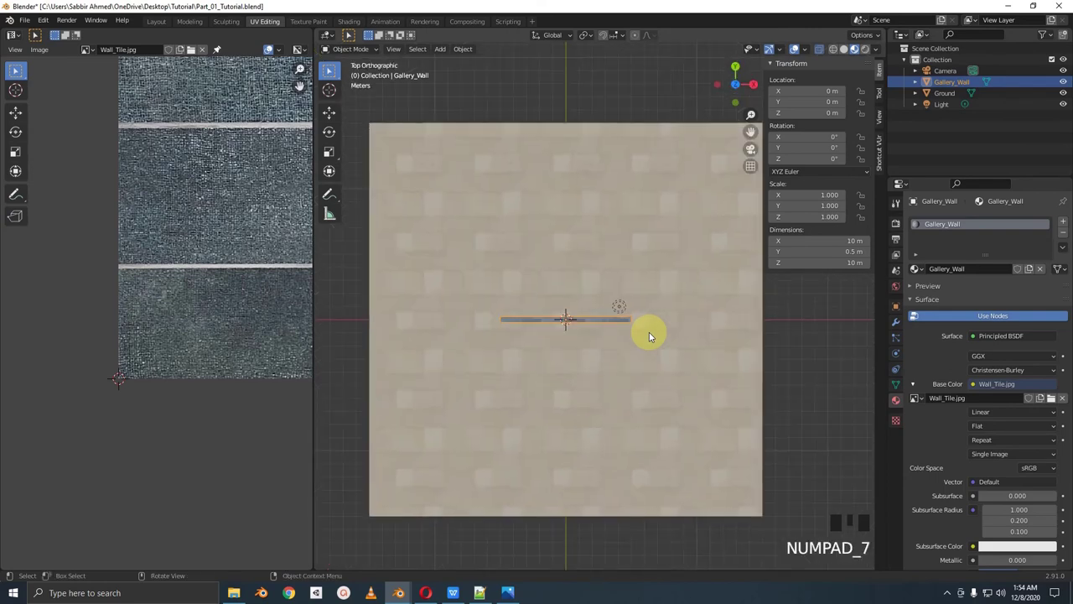
Make linked copies of the brick wall and slide one along X to the other side
key("alt+d")
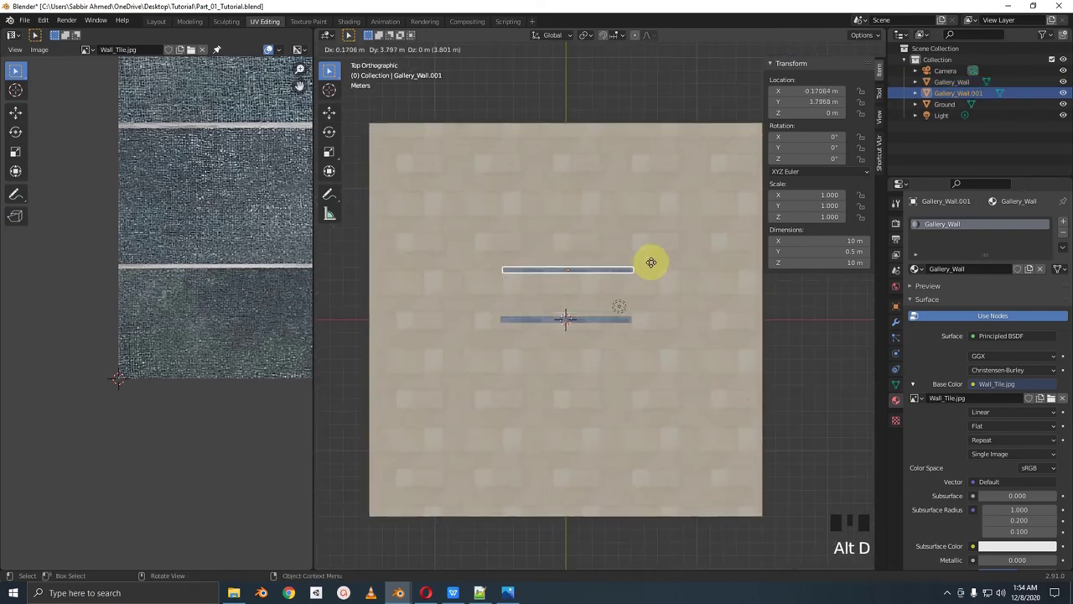
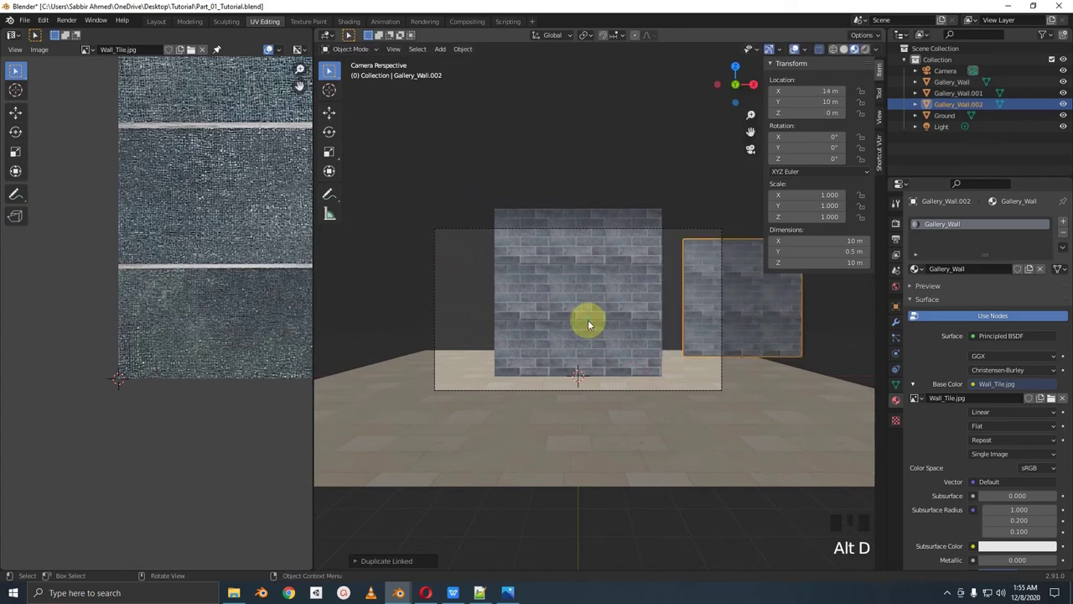
key("g")
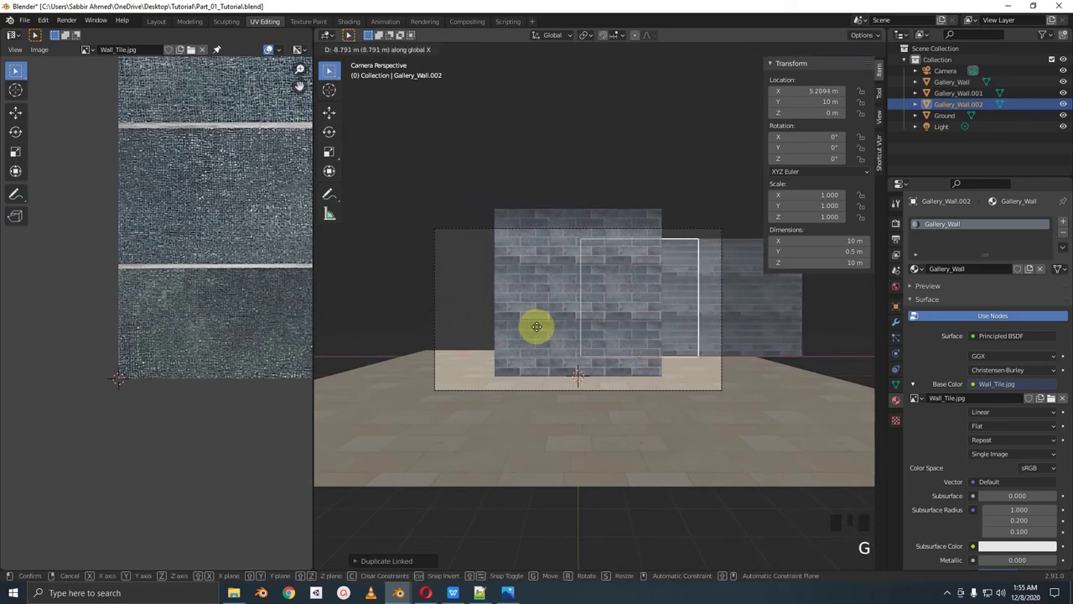
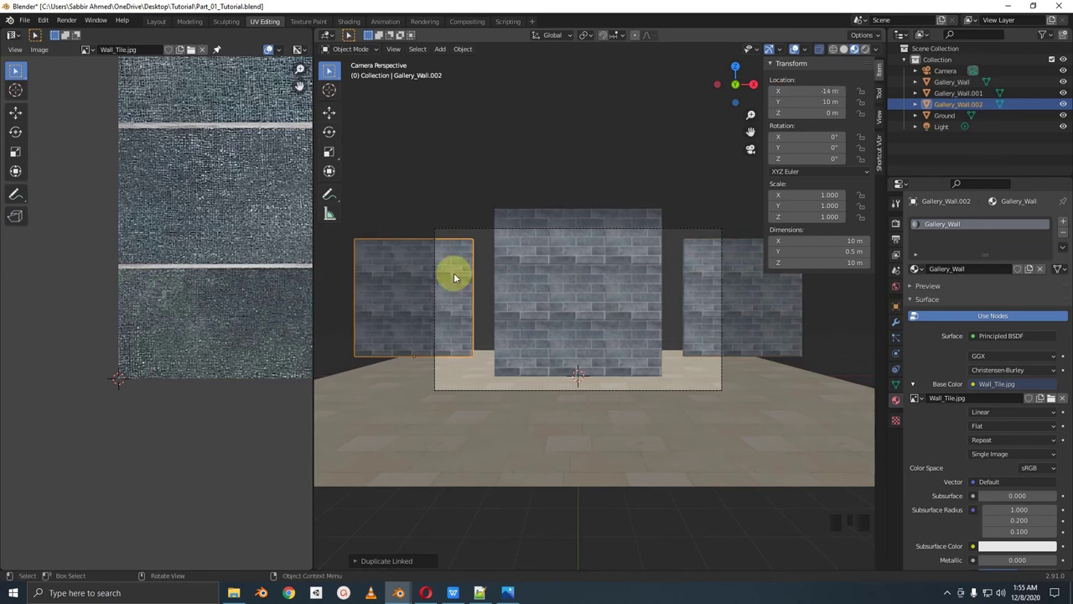
Frame the scene from the top and add a new 2 m mesh plane at the centre for the back wall
middle_click(675, 349)
key("KP_0")
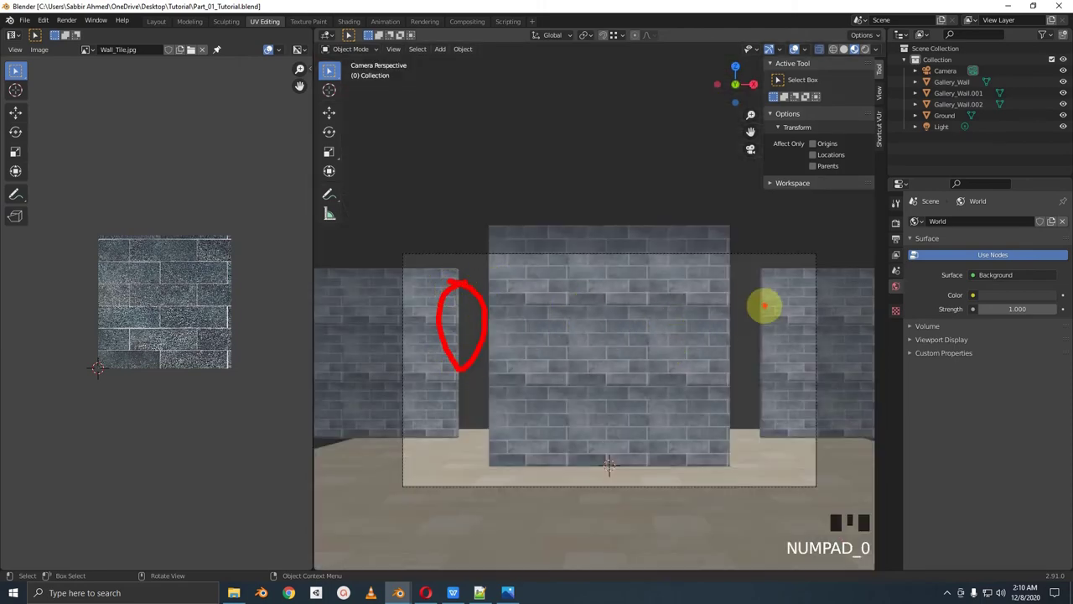
middle_click(665, 341)
scroll("down", 3)
left_click_drag(682, 376, 736, 360)
key("shift+a")
key("KP_7")
middle_click(666, 381)
Move the plane back along Y, scale it to 30 m by 10 m and rotate it 90° on X to stand upright
key("g")
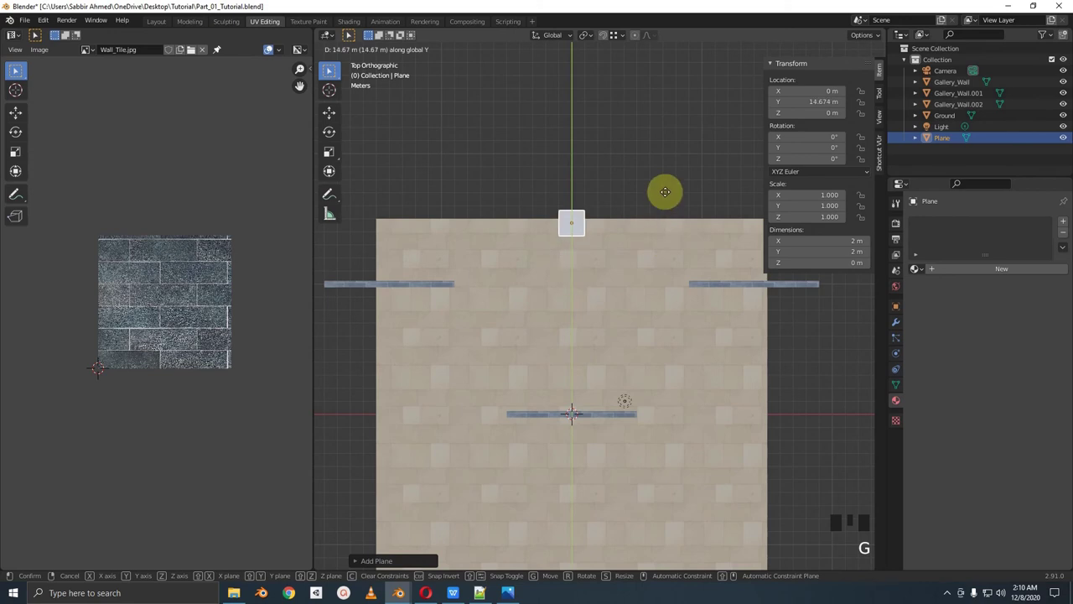
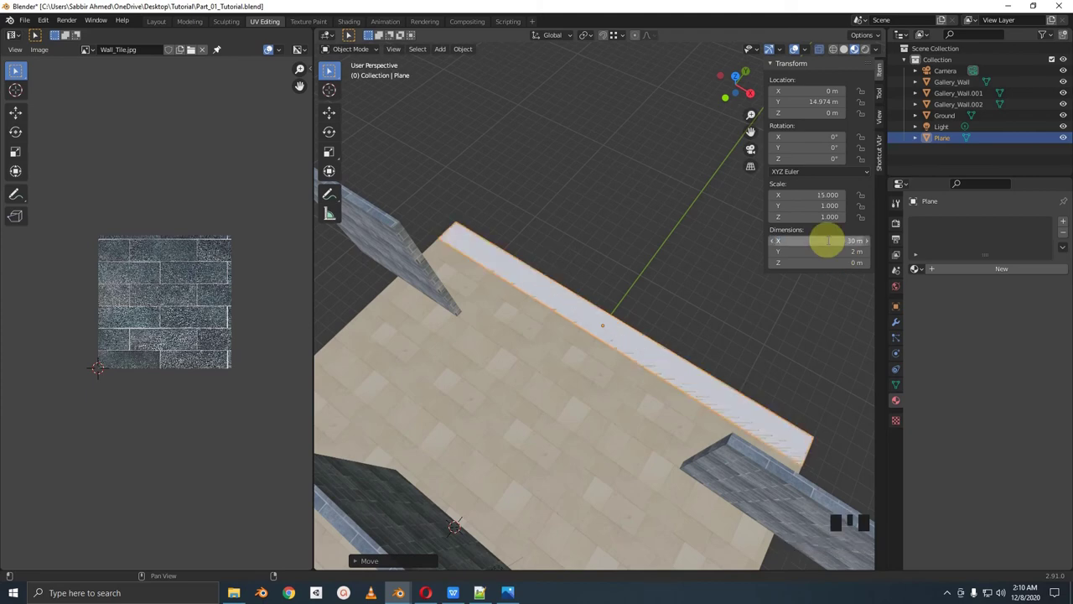
left_click_drag(555, 332, 687, 318)
key("r")
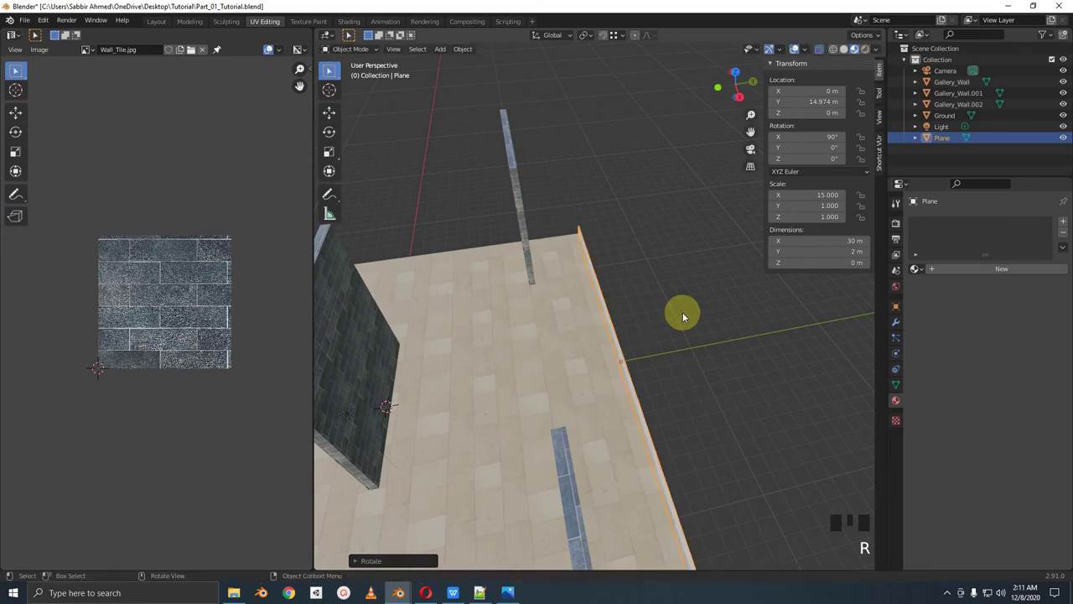
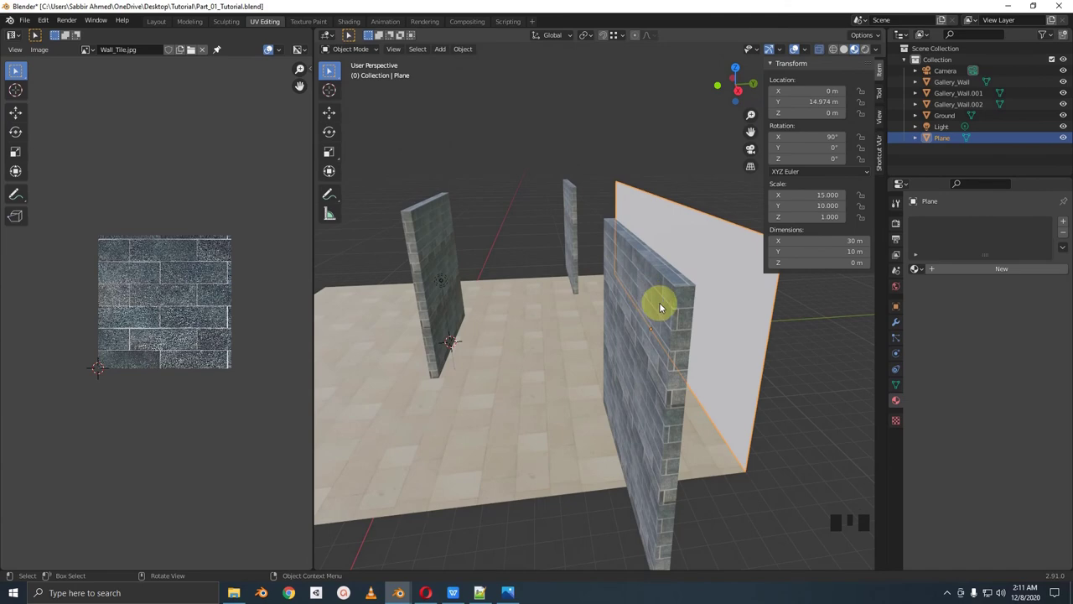
left_click_drag(606, 319, 637, 357)
Check the back wall through the camera, then enter Edit Mode to extrude it into a ceiling
scroll("down", 3)
middle_click(691, 353)
key("KP_0")
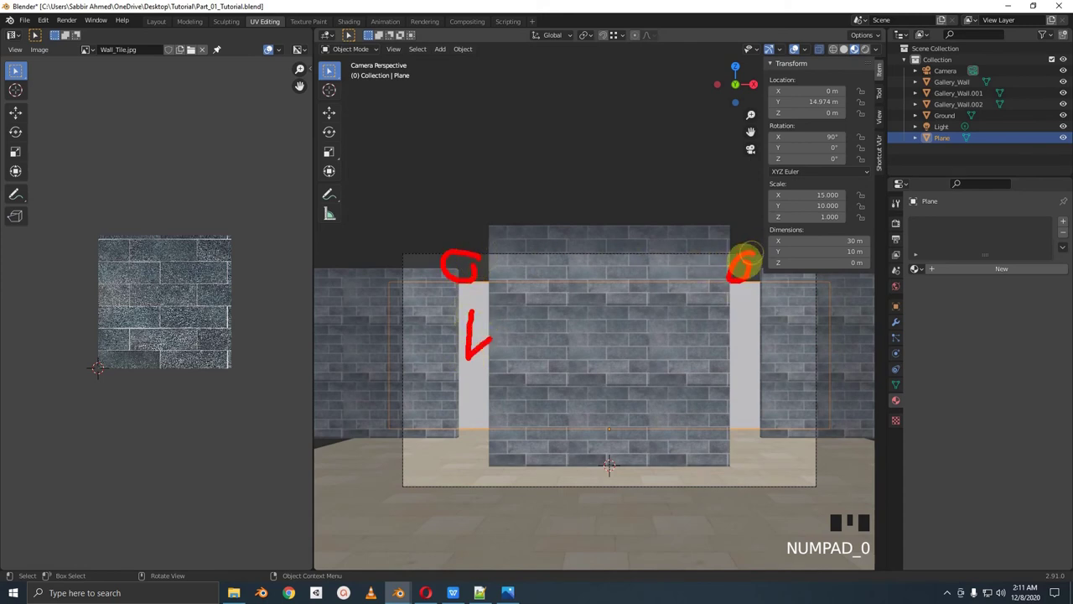
middle_click(528, 361)
scroll("down", 3)
left_click_drag(592, 356, 612, 402)
key("Tab")
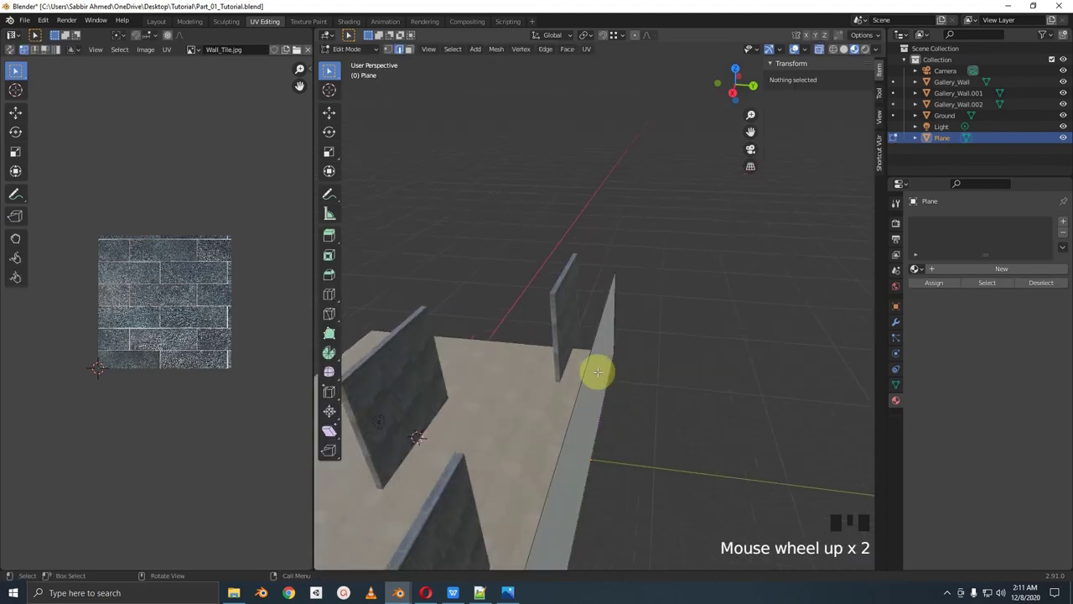
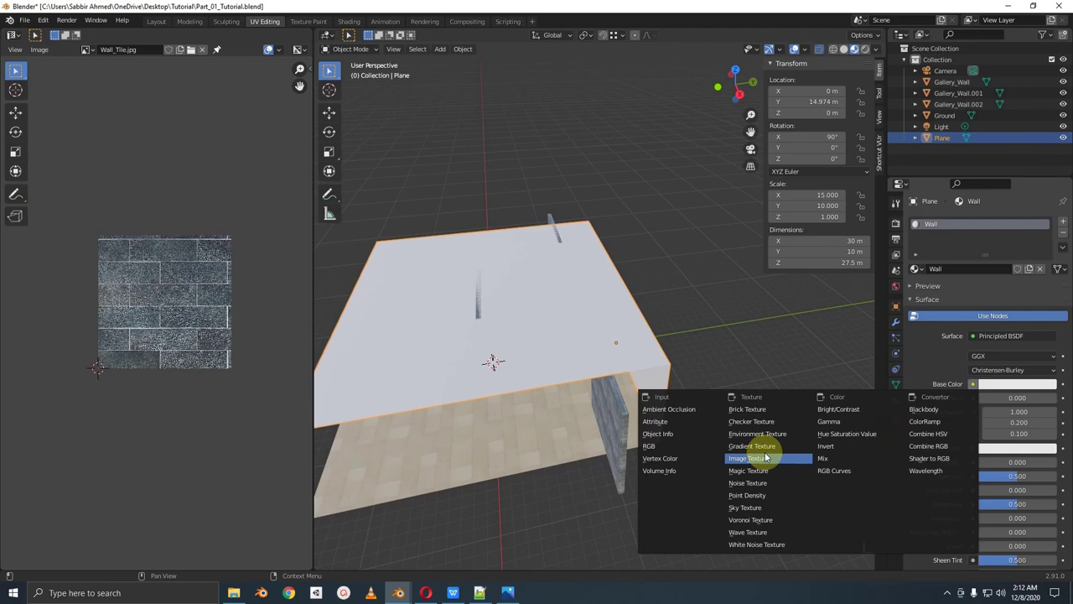
Attach an image texture to the Wall material's base colour, load the image and cube-project the UVs
left_click_drag(271, 45, 272, 44)
left_click_drag(271, 44, 718, 465)
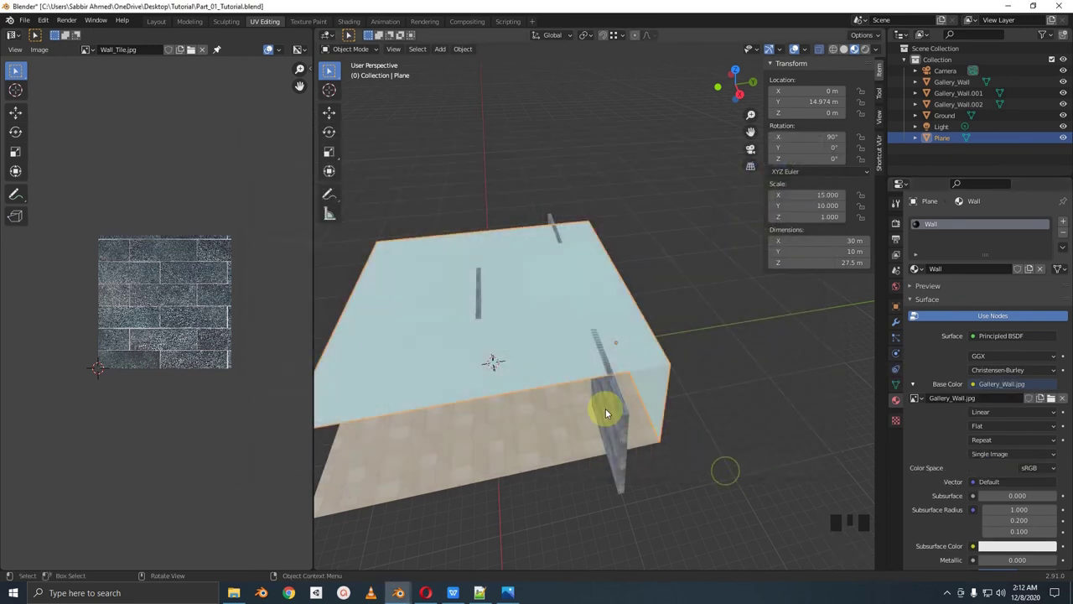
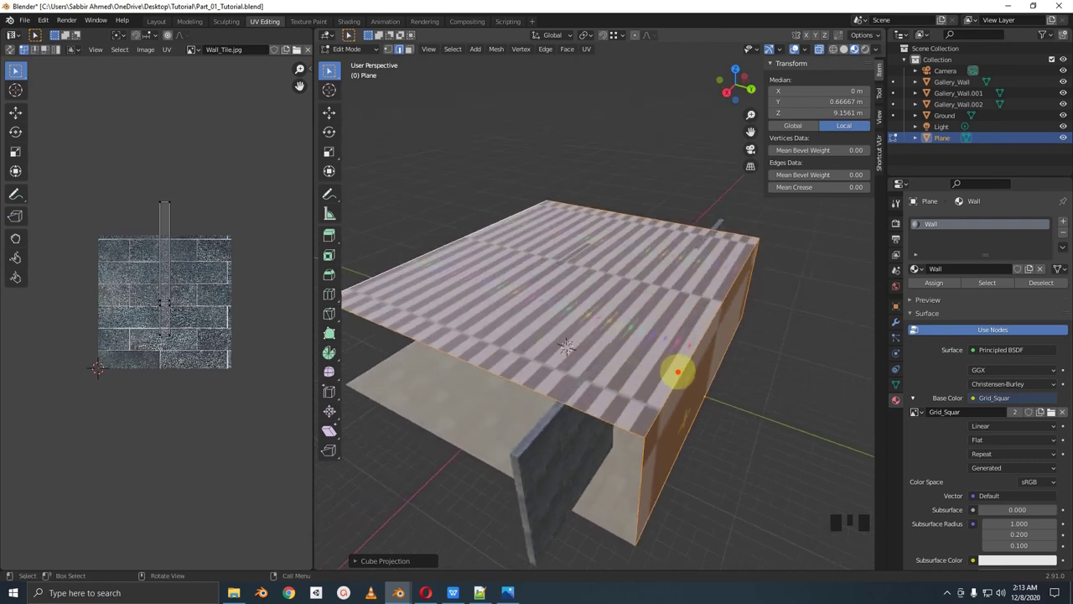
key("Tab")
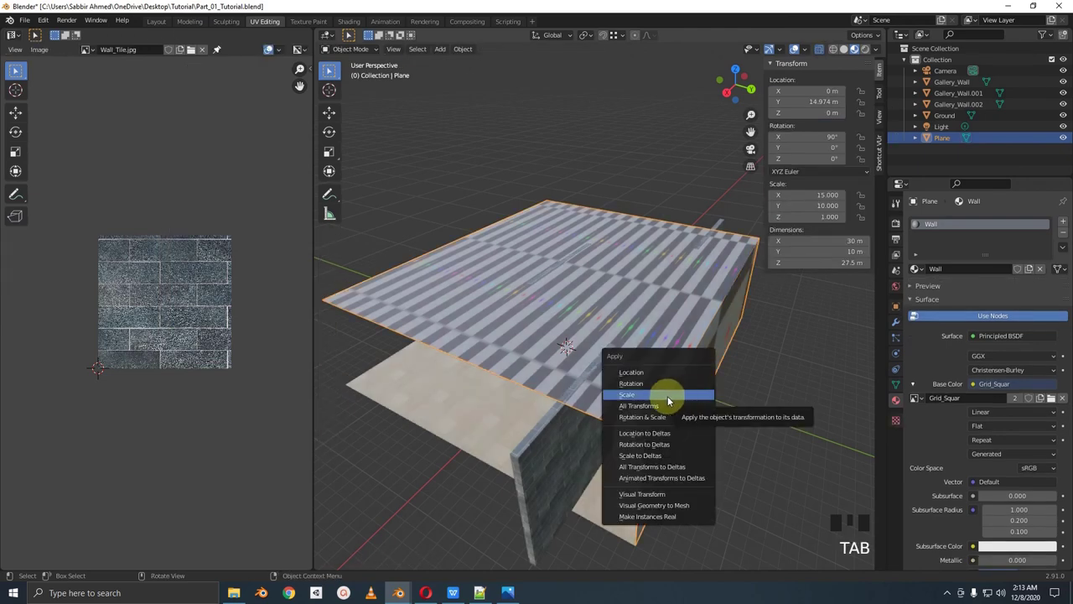